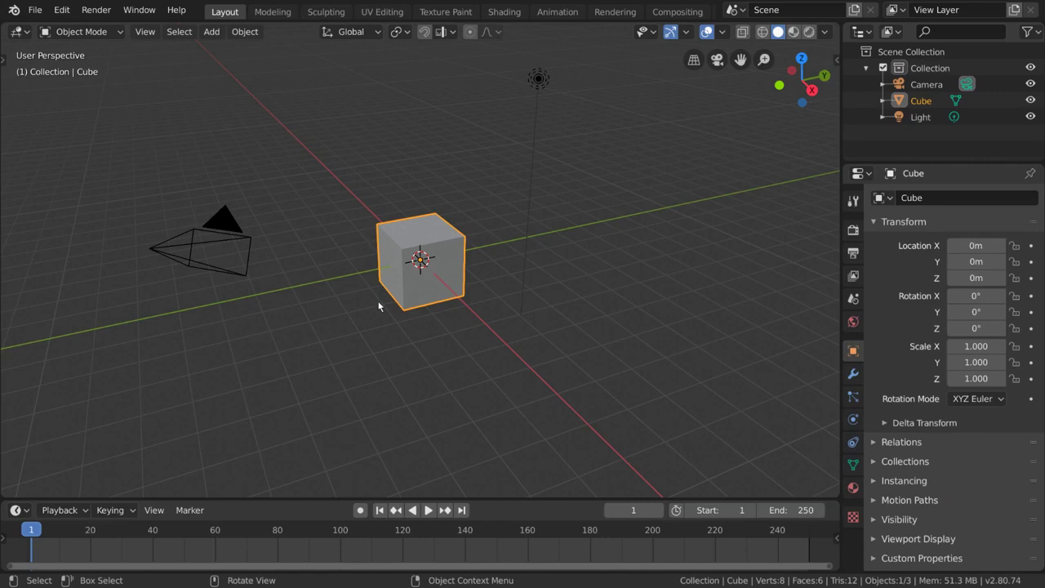
- Subdivide the default cube with Ctrl+2 and shade it smooth into a rounded sphere
click(429, 301)
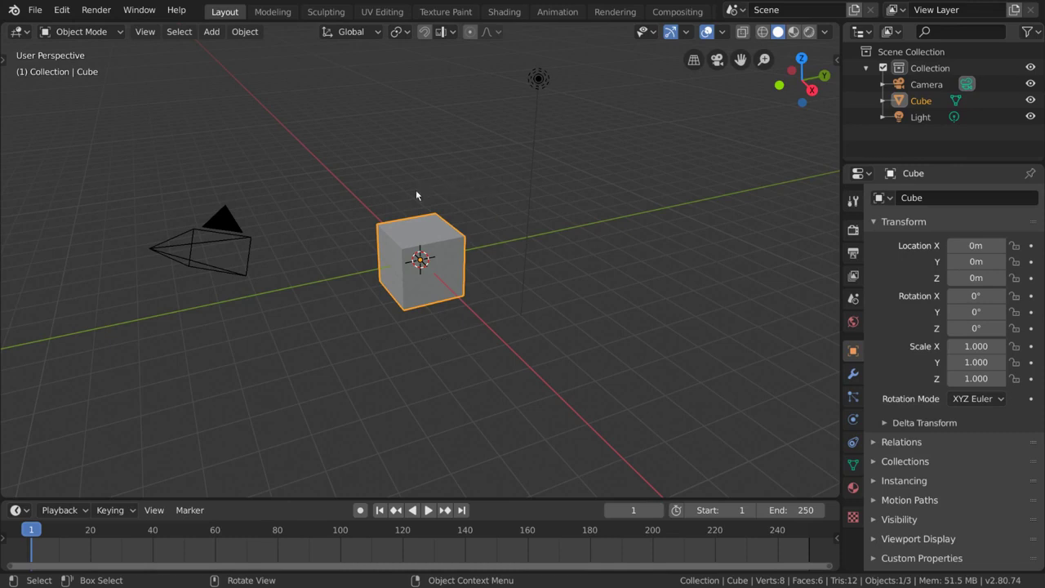
key(ctrl+2)
right_click(594, 303)
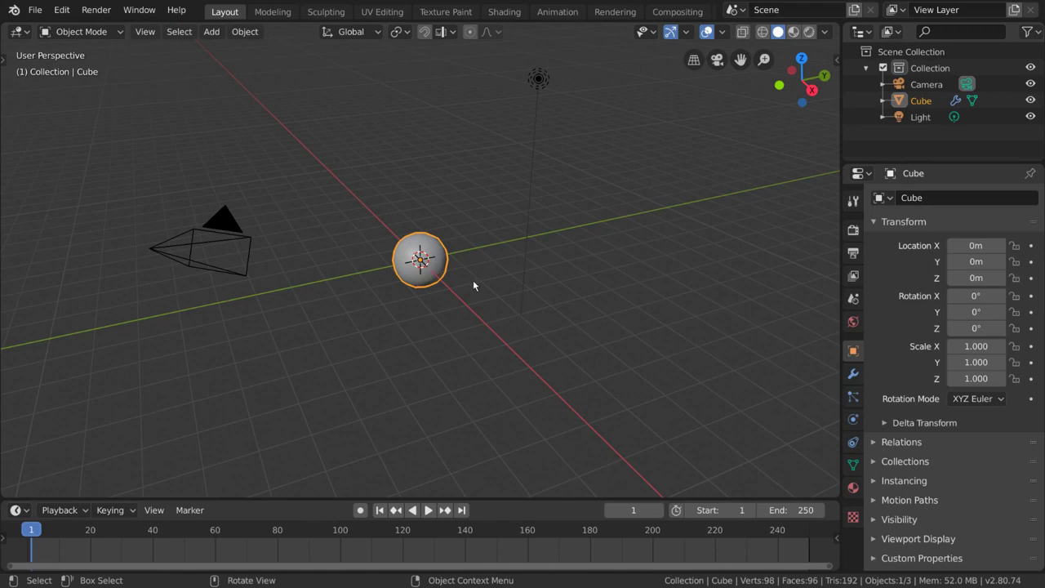
scroll(up, 3)
- Enable automatic keyframe recording in the Timeline
middle_click(492, 279)
scroll(down, 3)
middle_click(507, 259)
scroll(down, 3)
middle_click(512, 289)
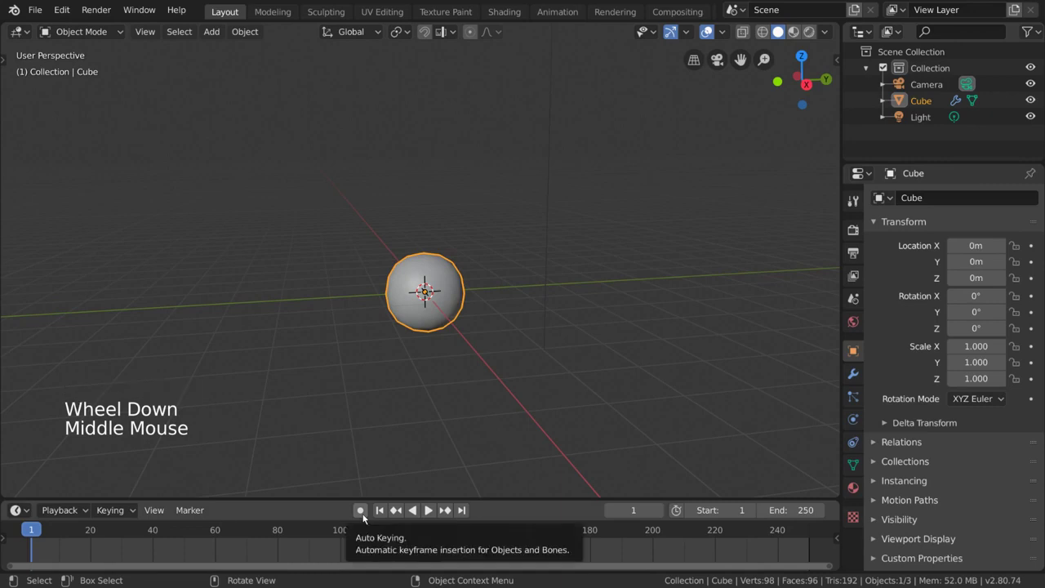
click(369, 514)
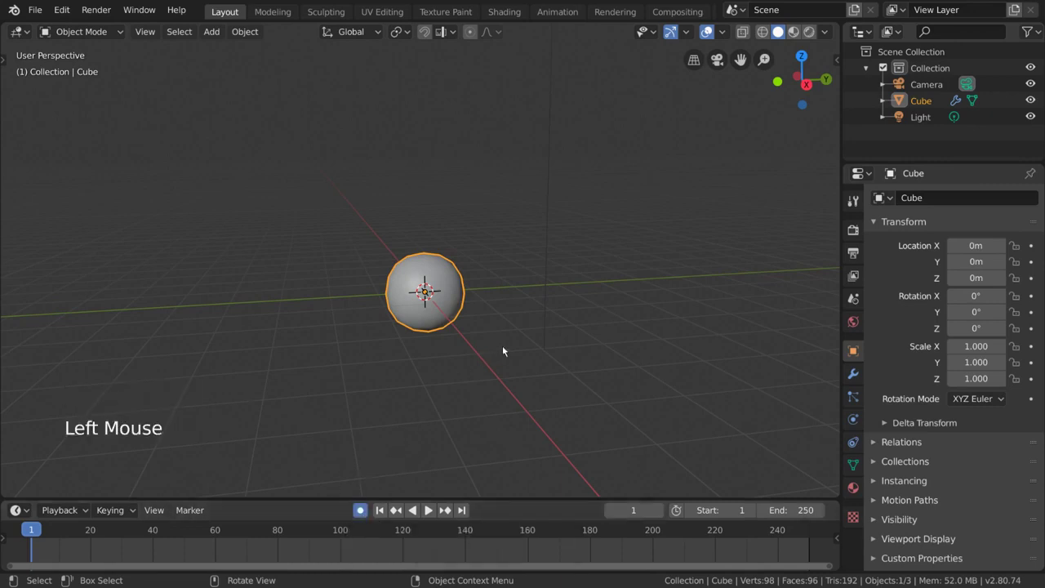
- Raise the sphere about 6 m along Z so a keyframe is recorded at frame 1
middle_click(518, 340)
key(g)
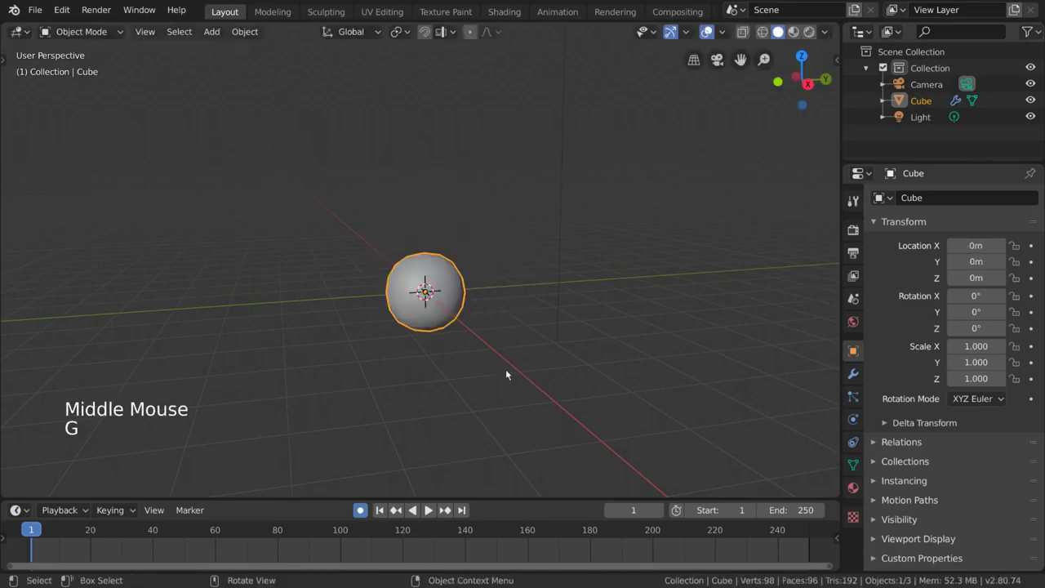
scroll(down, 3)
middle_click(499, 320)
middle_click(501, 329)
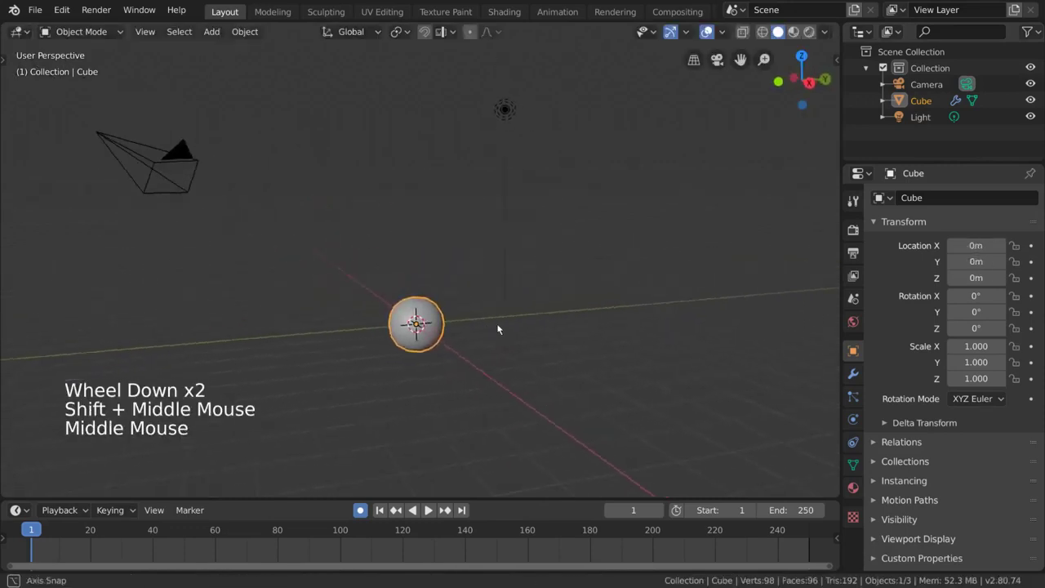
key(g)
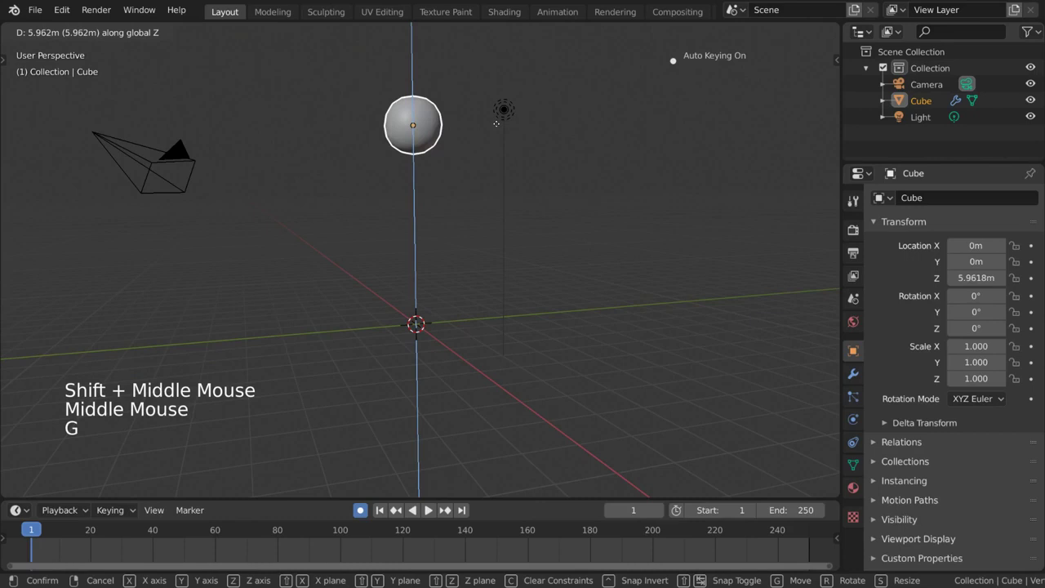
middle_click(499, 169)
middle_click(506, 202)
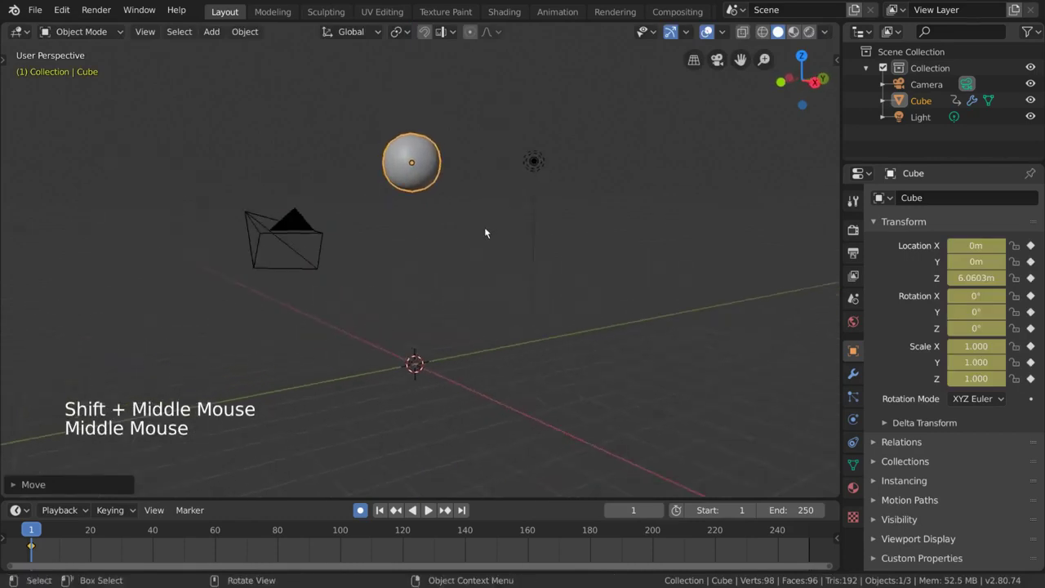
- Re-key the sphere's starting height at about 6.69 m on frame 1
middle_click(481, 231)
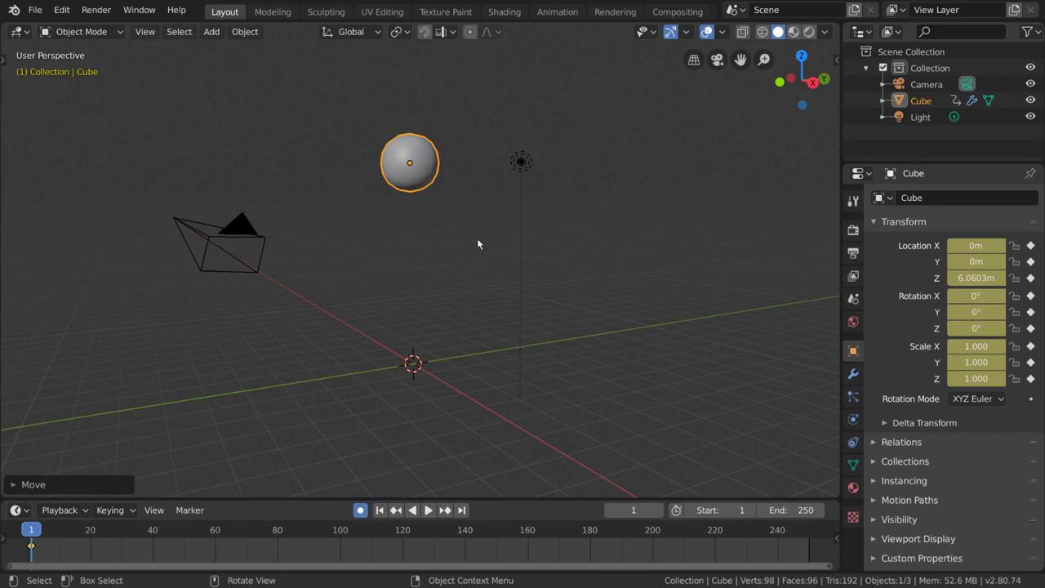
key(g)
key(g)
key(g)
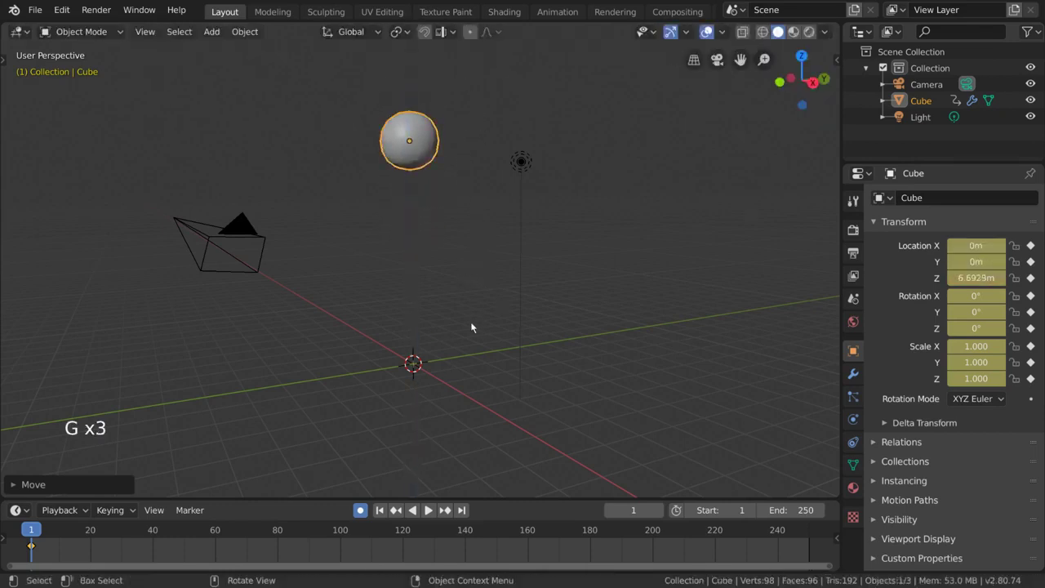
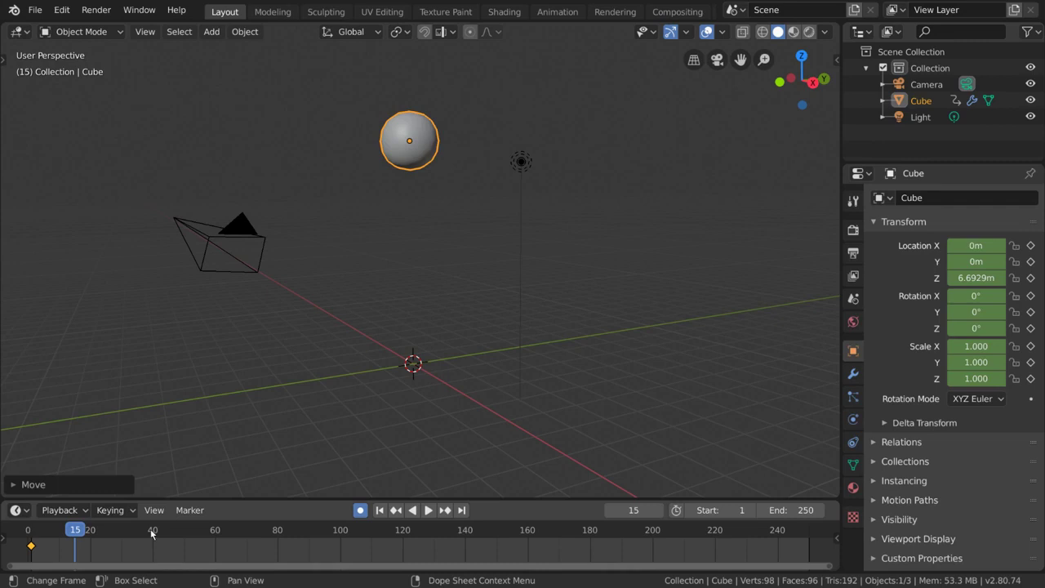
- Play back the animation to preview the motion, then stop it
click(119, 530)
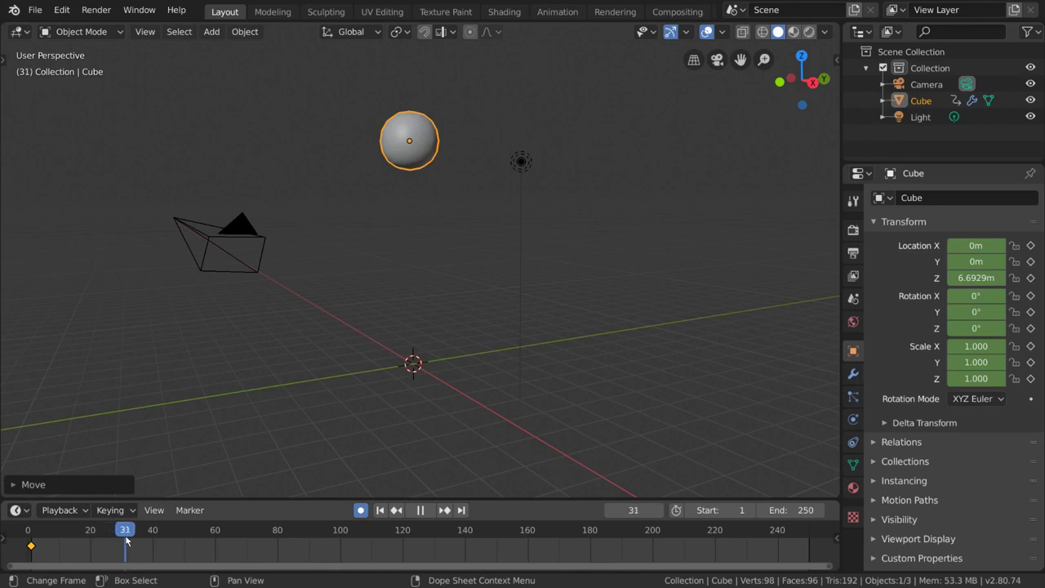
scroll(up, 3)
scroll(down, 3)
scroll(down, 3)
scroll(down, 3)
key(Right)
- Step the current frame with the arrow keys until it rests on frame 10
key(Right)
key(Right)
key(Right)
key(Left)
key(Left)
key(Left)
key(Left)
key(Left)
key(Left)
key(Left)
key(Left)
key(Left)
key(Left)
key(Left)
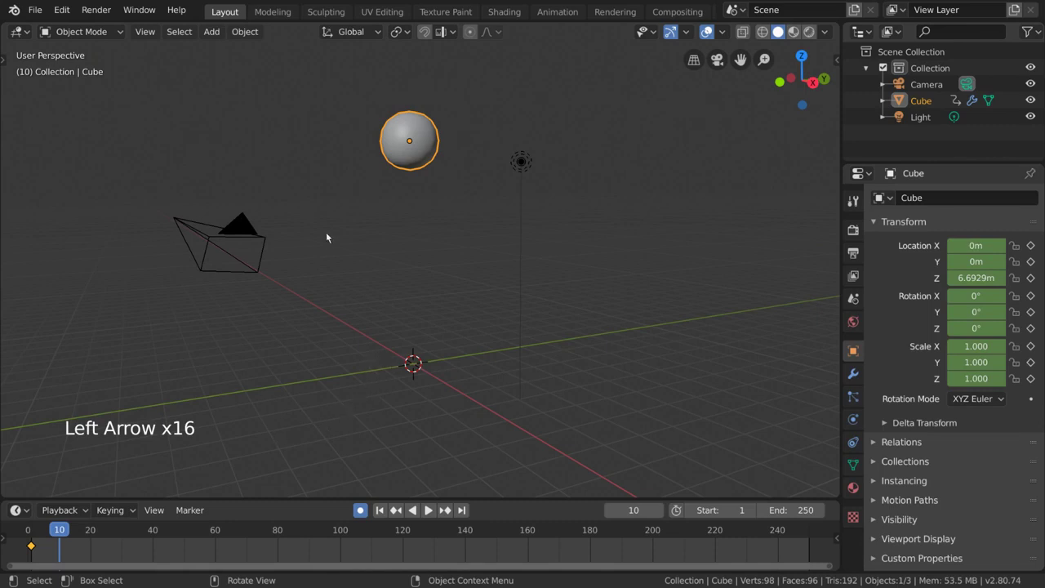
- Lower the sphere along Z to about 0.82 m at frame 10, recording the fall keyframe
middle_click(440, 207)
key(g)
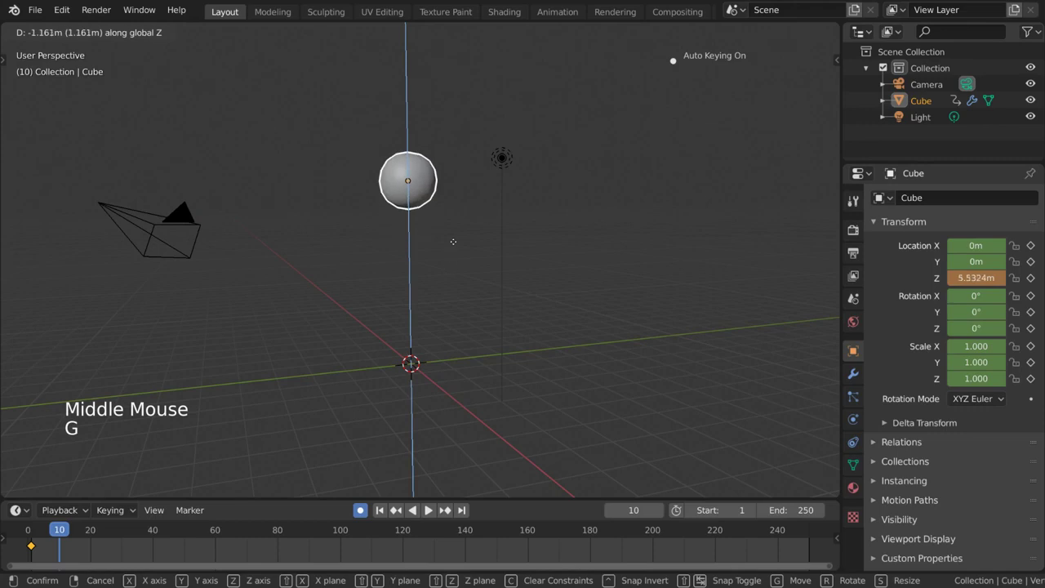
middle_click(482, 252)
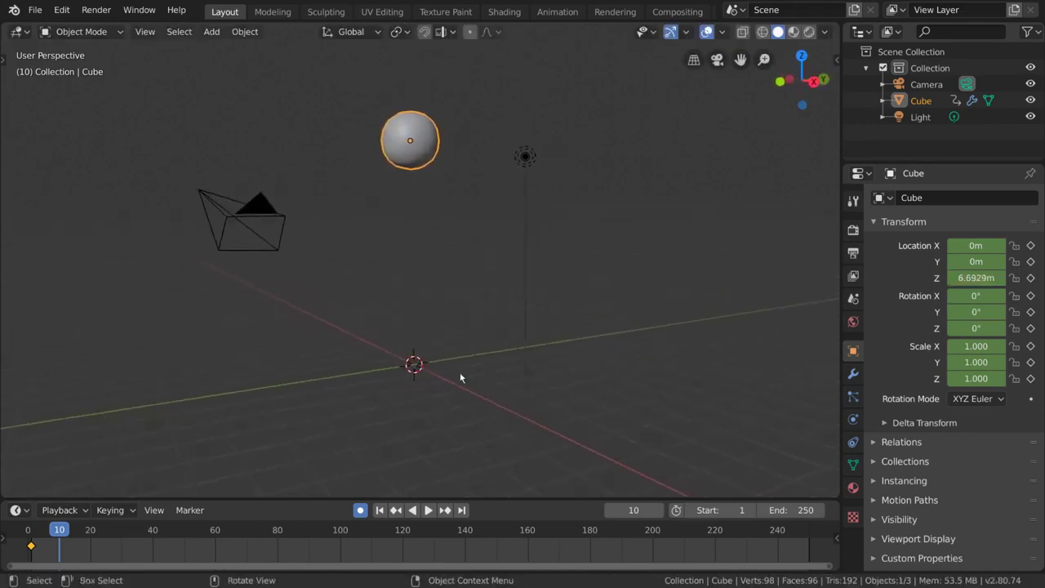
middle_click(478, 309)
key(alt+g)
middle_click(456, 339)
scroll(up, 3)
middle_click(486, 337)
key(g)
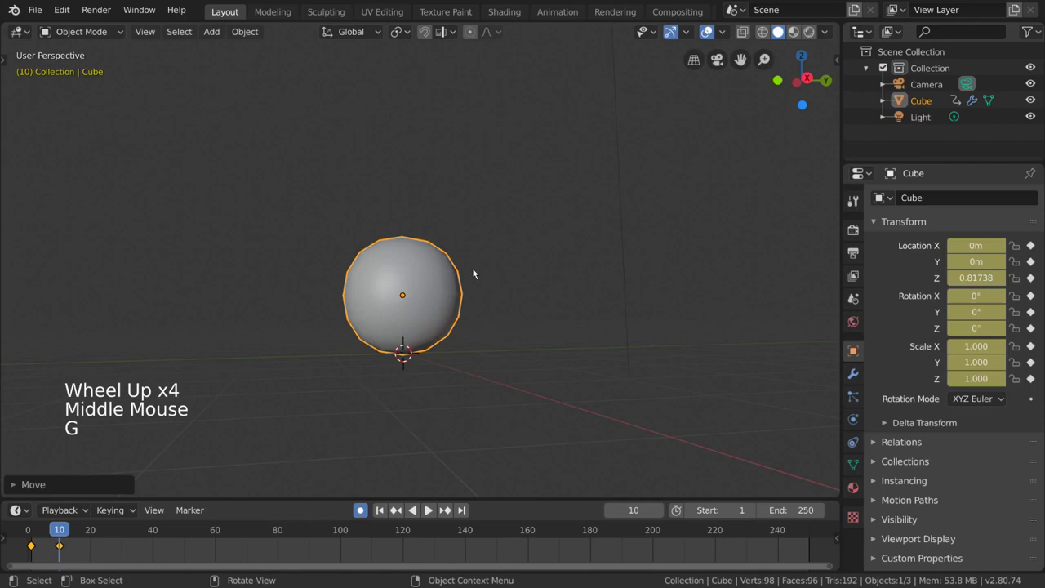
- Orbit the view to check the sphere resting on the ground
middle_click(469, 281)
scroll(down, 3)
middle_click(469, 303)
middle_click(461, 300)
scroll(down, 3)
middle_click(475, 293)
middle_click(487, 323)
middle_click(497, 317)
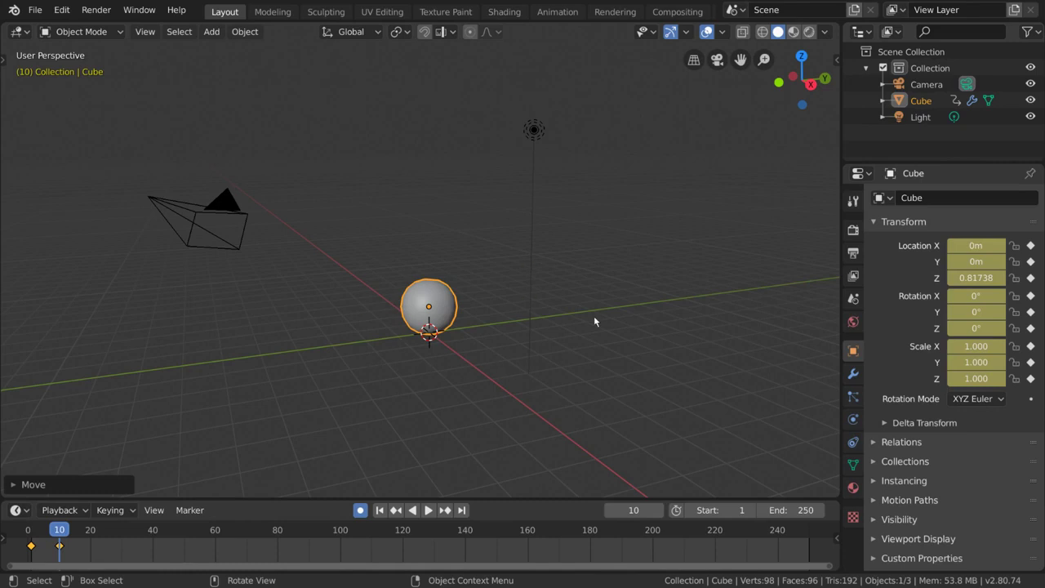
key(space)
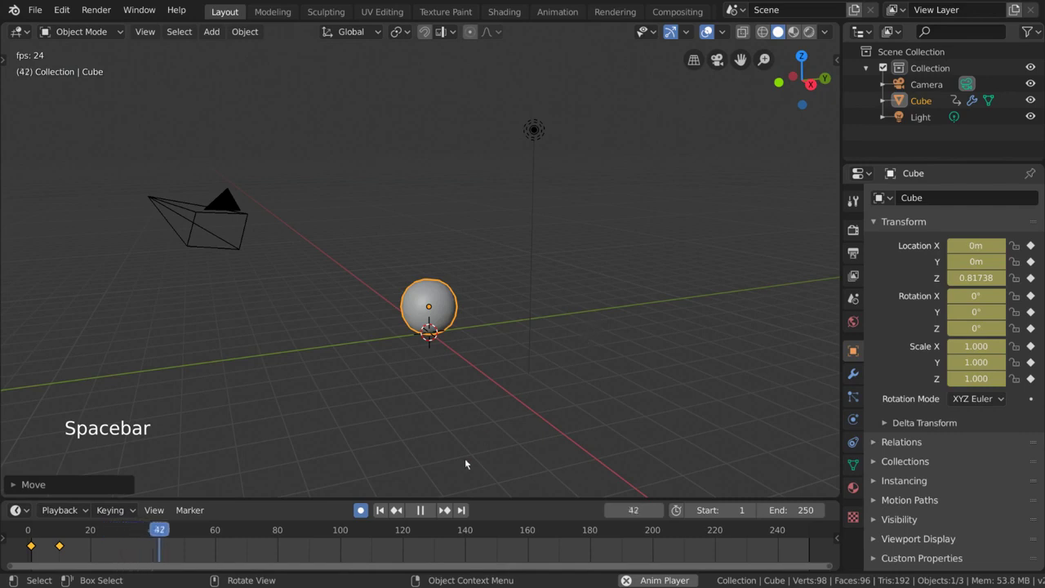
click(438, 512)
click(434, 512)
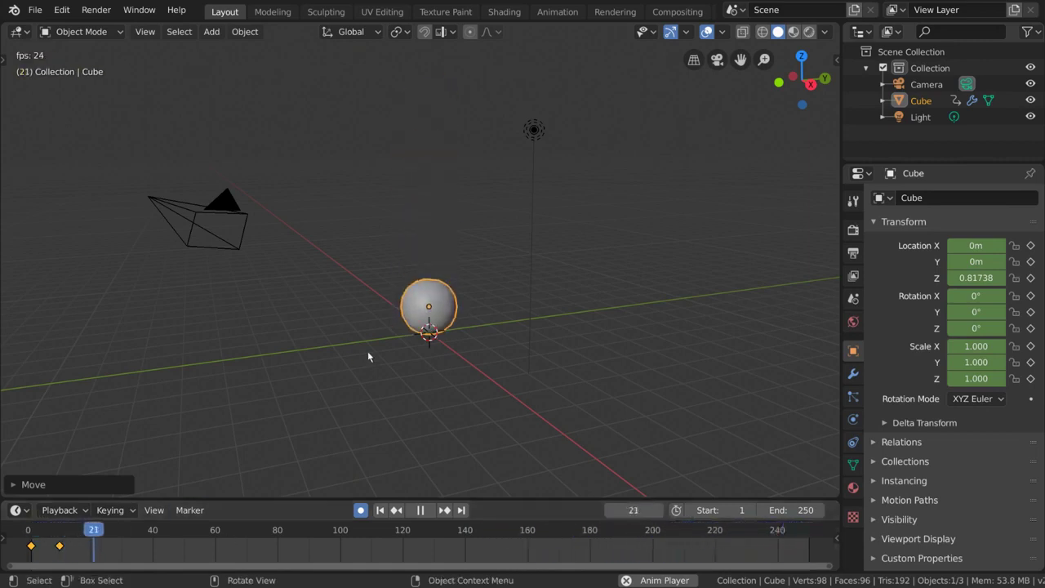
key(space)
click(271, 526)
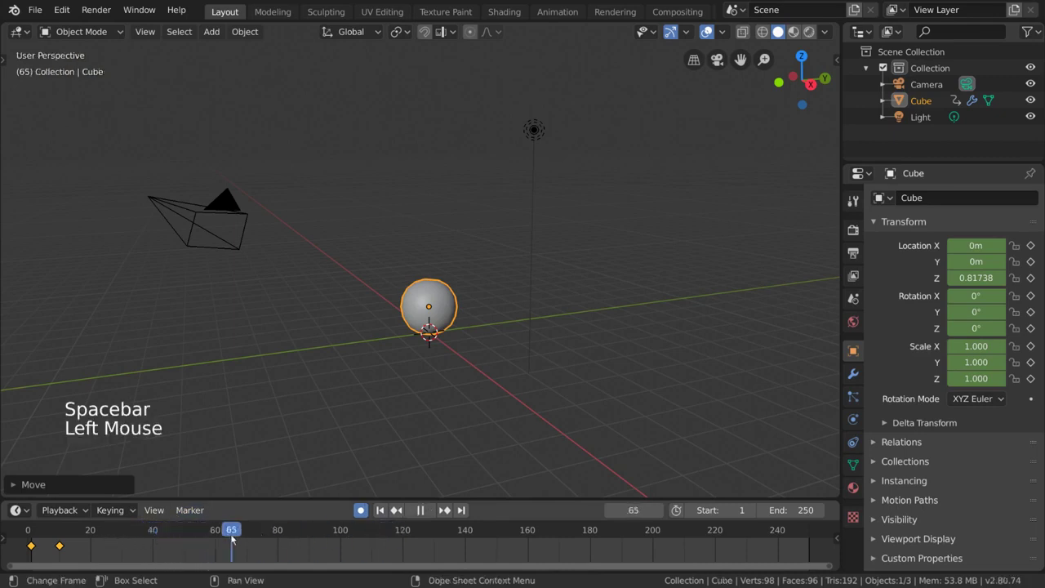
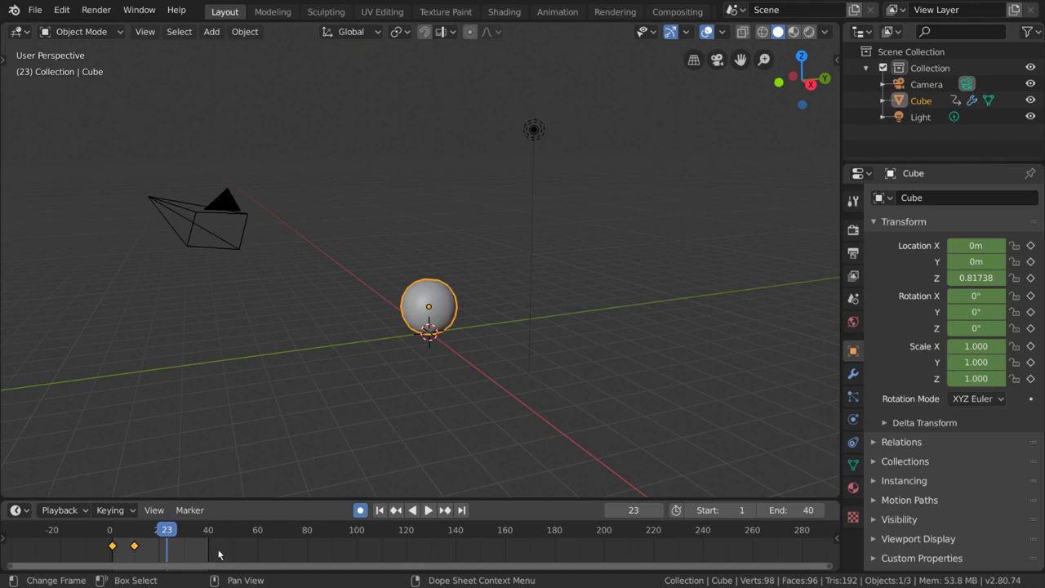
- At frame 15 raise the sphere to about 1.6 m and keyframe the bounce top
scroll(up, 3)
scroll(up, 3)
scroll(down, 3)
key(Home)
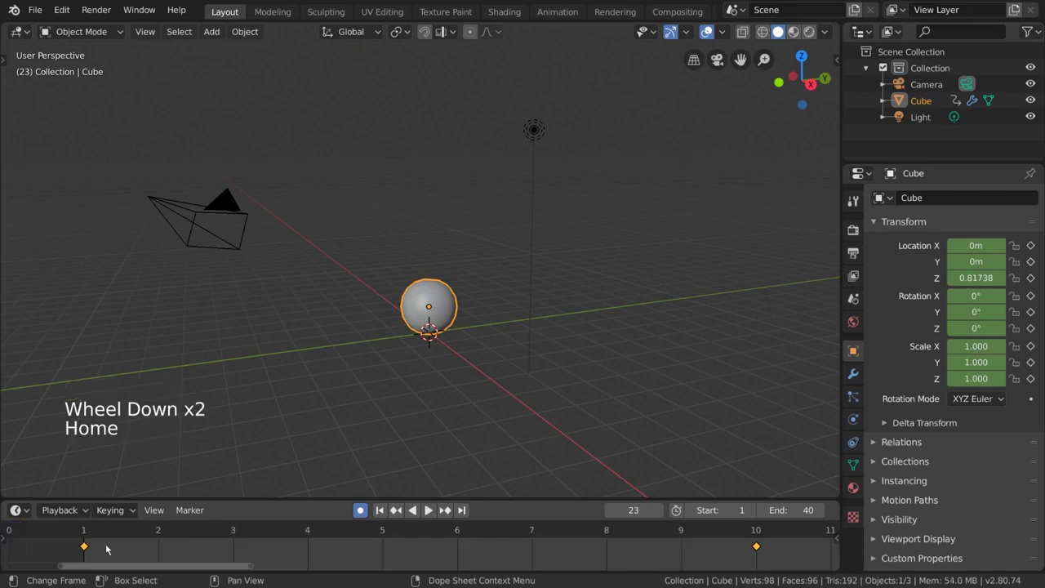
click(154, 513)
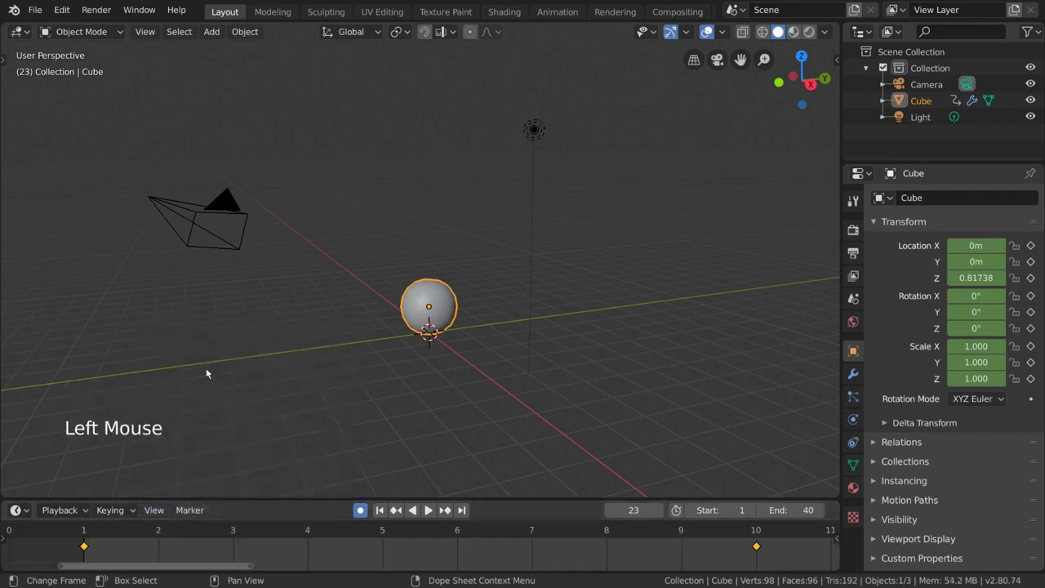
middle_click(677, 549)
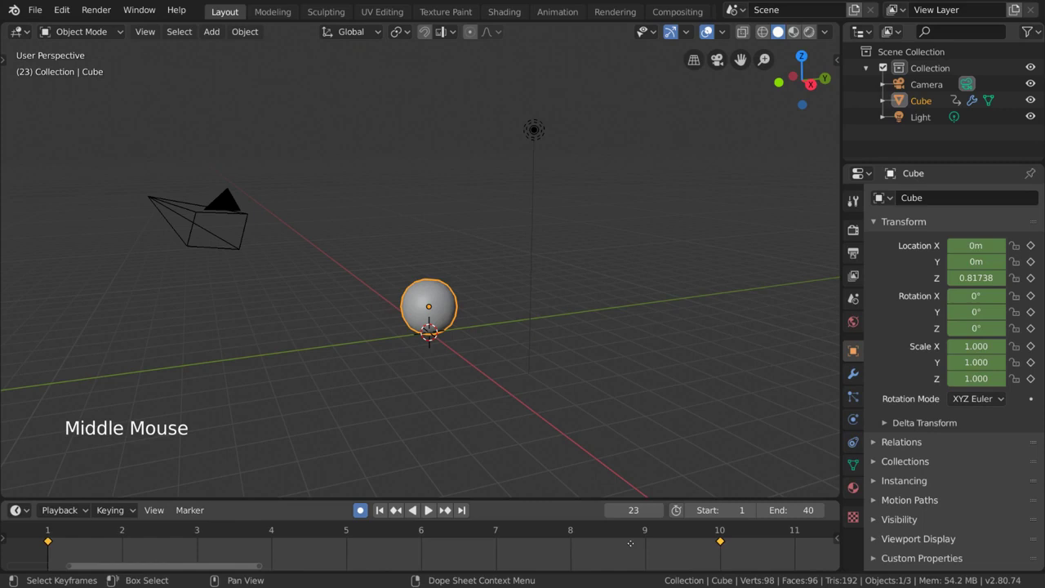
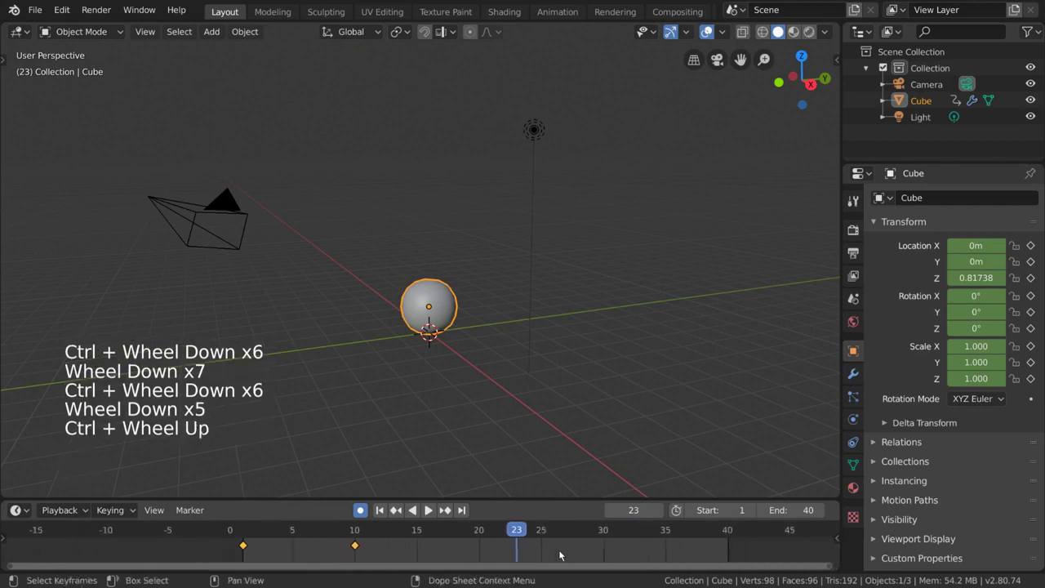
scroll(down, 3)
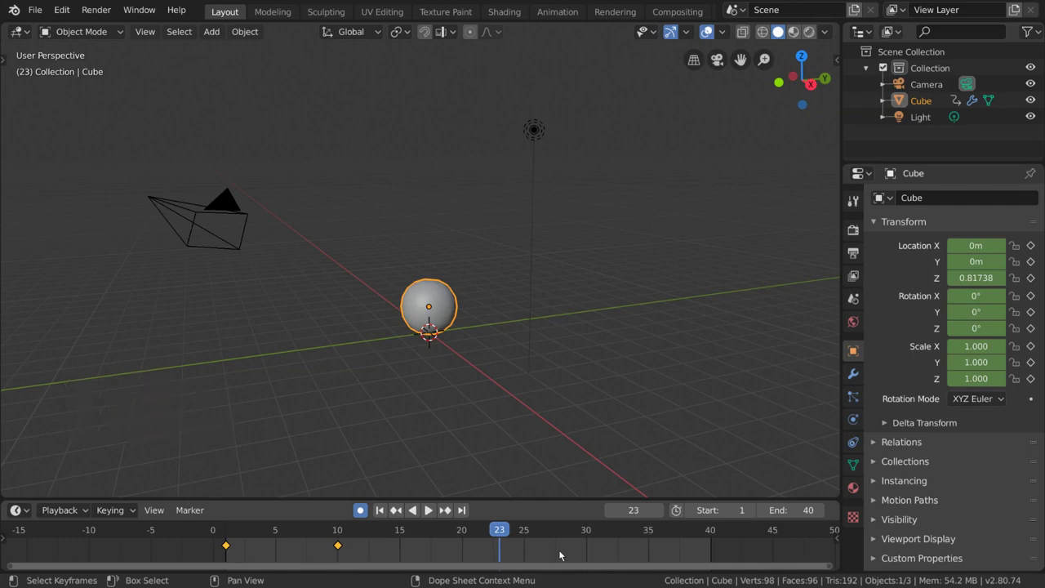
scroll(up, 3)
middle_click(561, 289)
scroll(up, 3)
key(g)
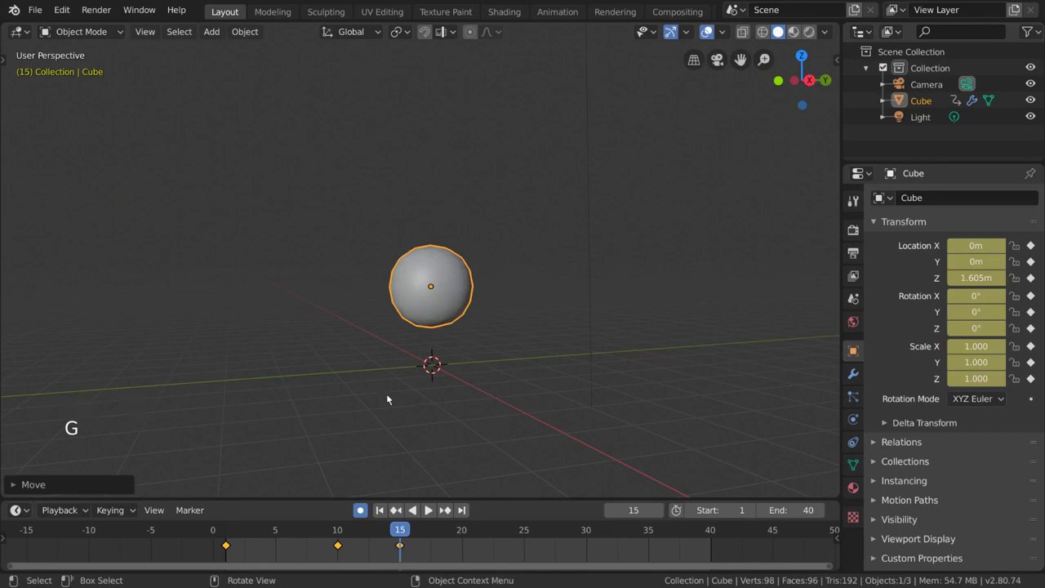
- At frame 20 lower the sphere back near the ground and keyframe it
middle_click(527, 375)
scroll(down, 3)
click(471, 533)
middle_click(505, 353)
scroll(up, 3)
middle_click(518, 329)
middle_click(515, 314)
scroll(down, 3)
key(g)
middle_click(499, 345)
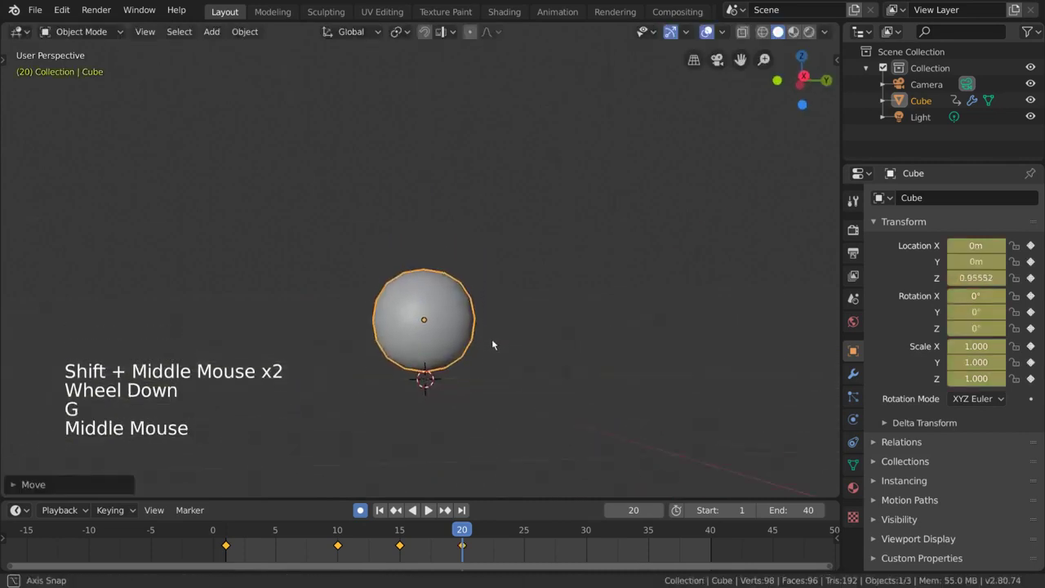
key(g)
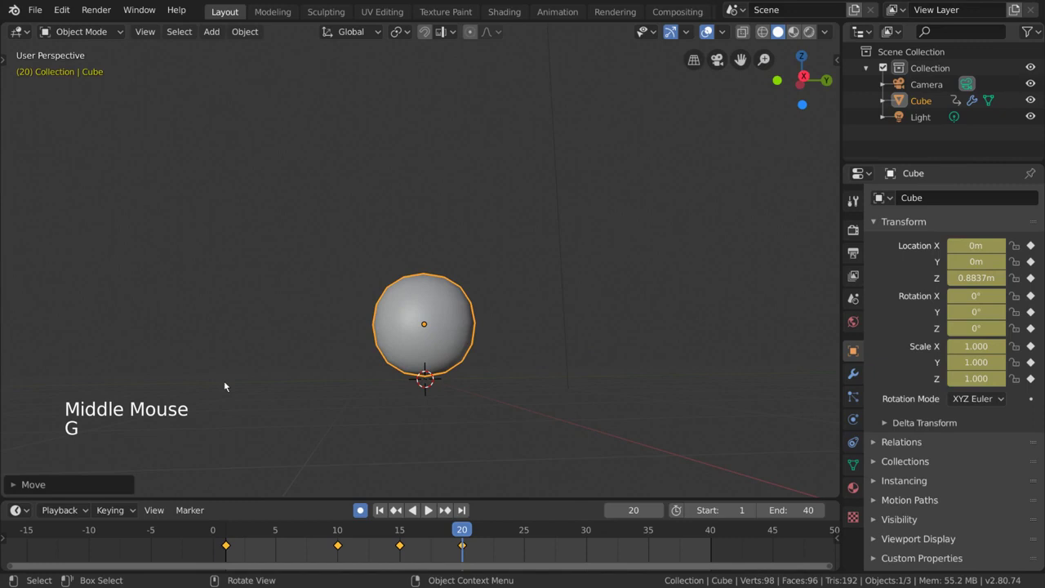
middle_click(533, 385)
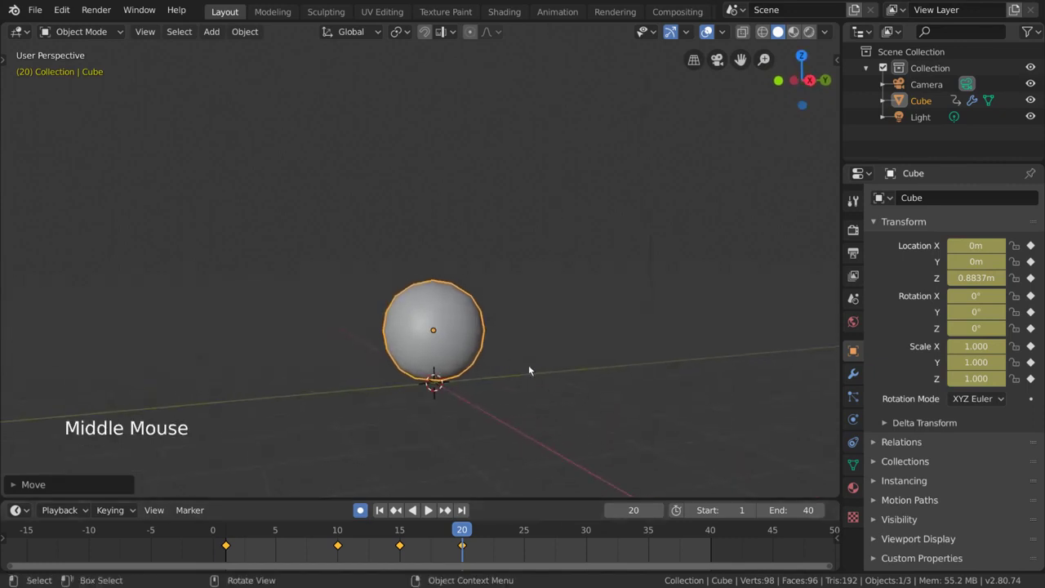
click(470, 546)
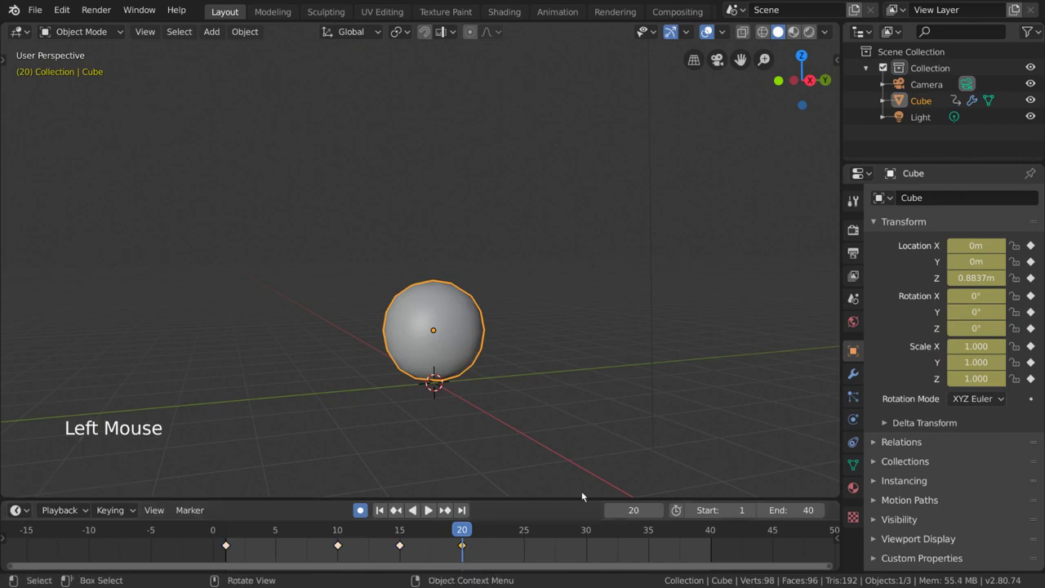
right_click(547, 544)
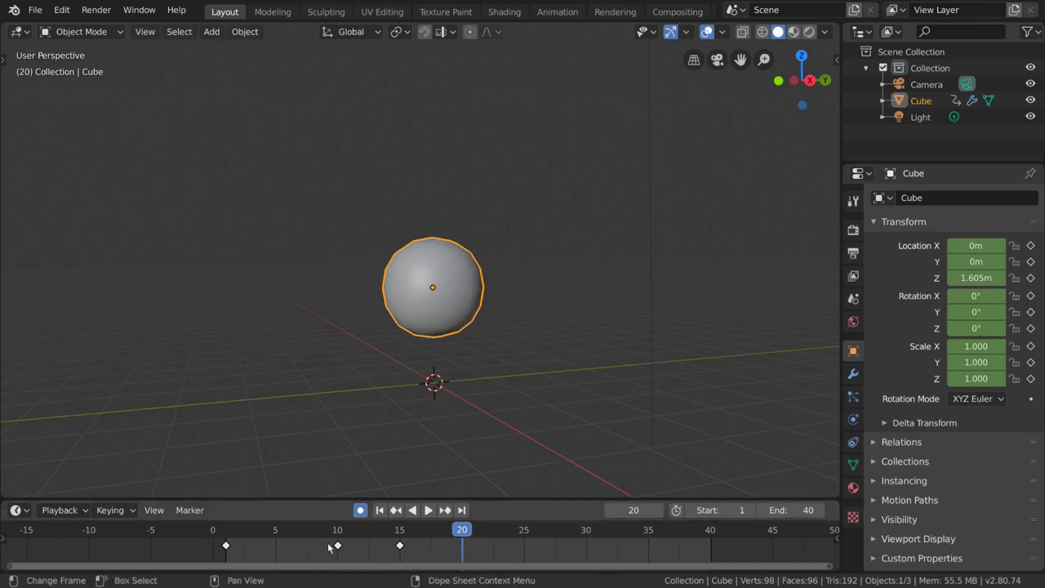
click(346, 546)
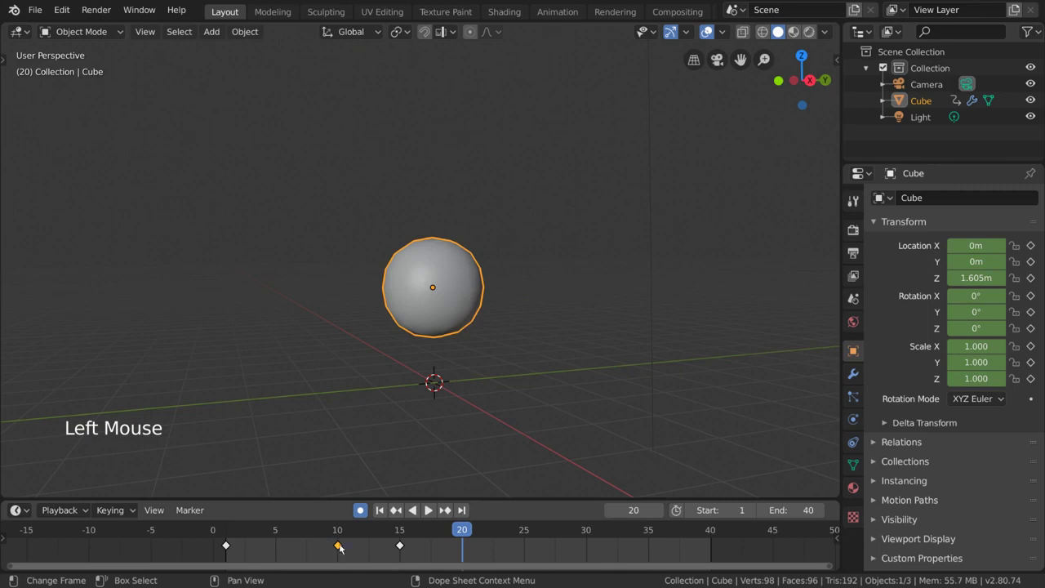
click(346, 532)
middle_click(491, 364)
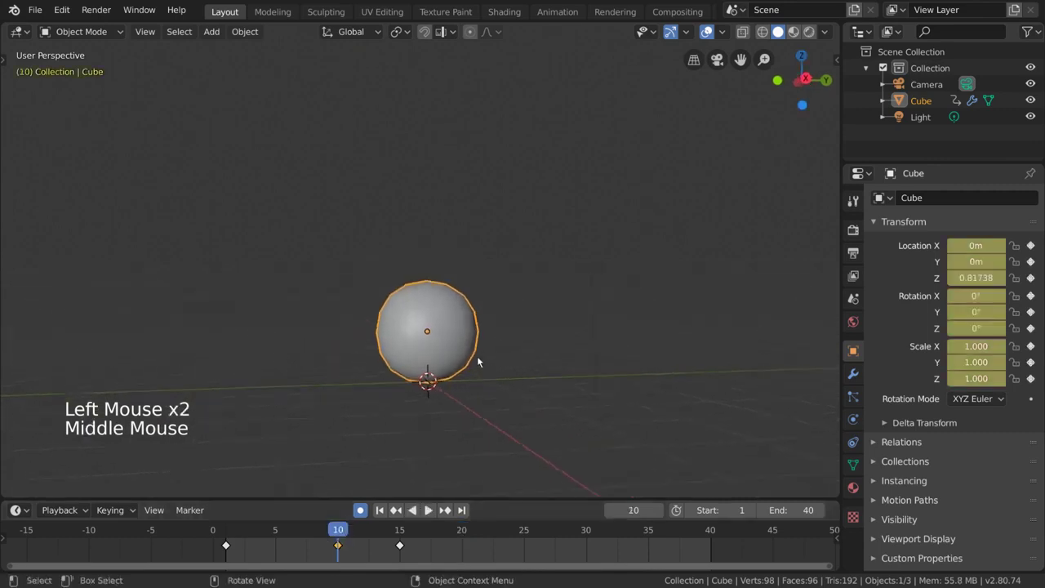
middle_click(483, 359)
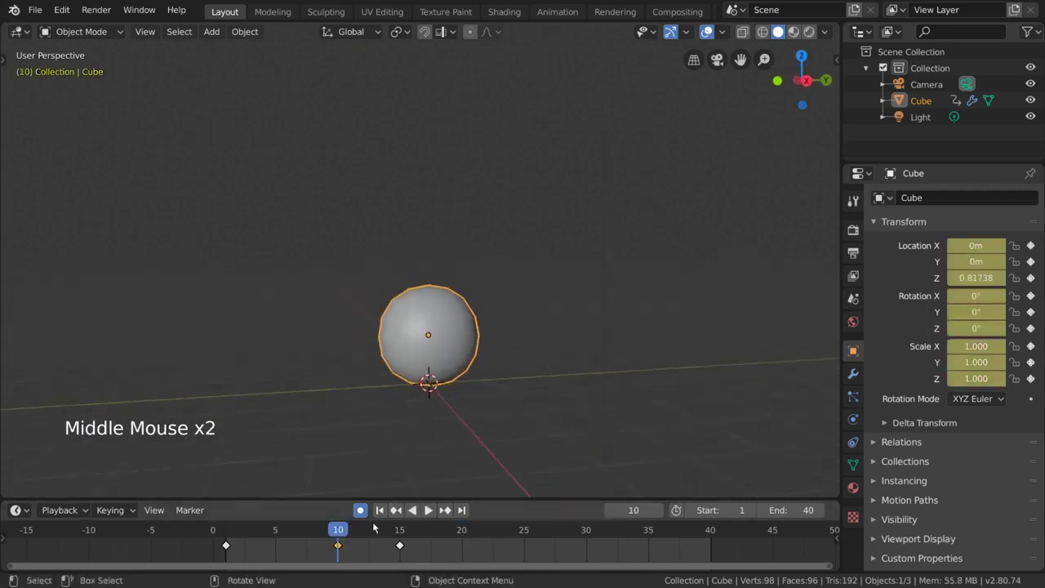
click(345, 547)
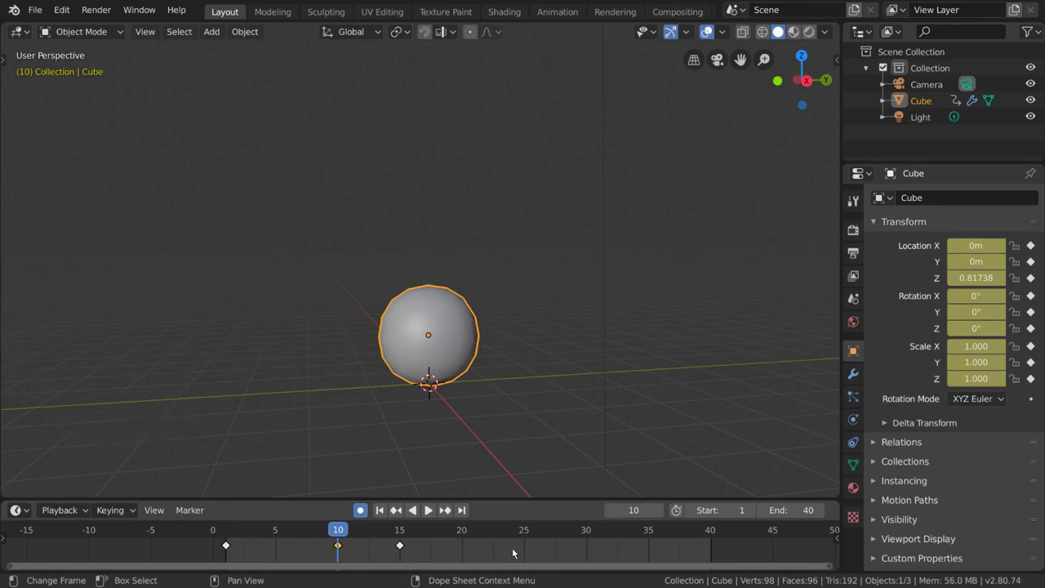
right_click(518, 549)
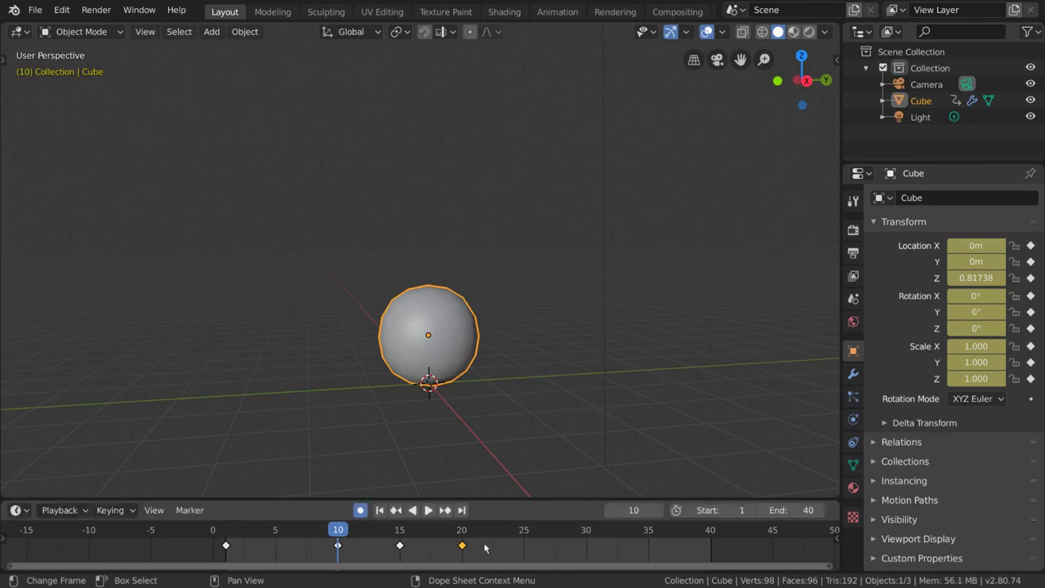
key(shift+d)
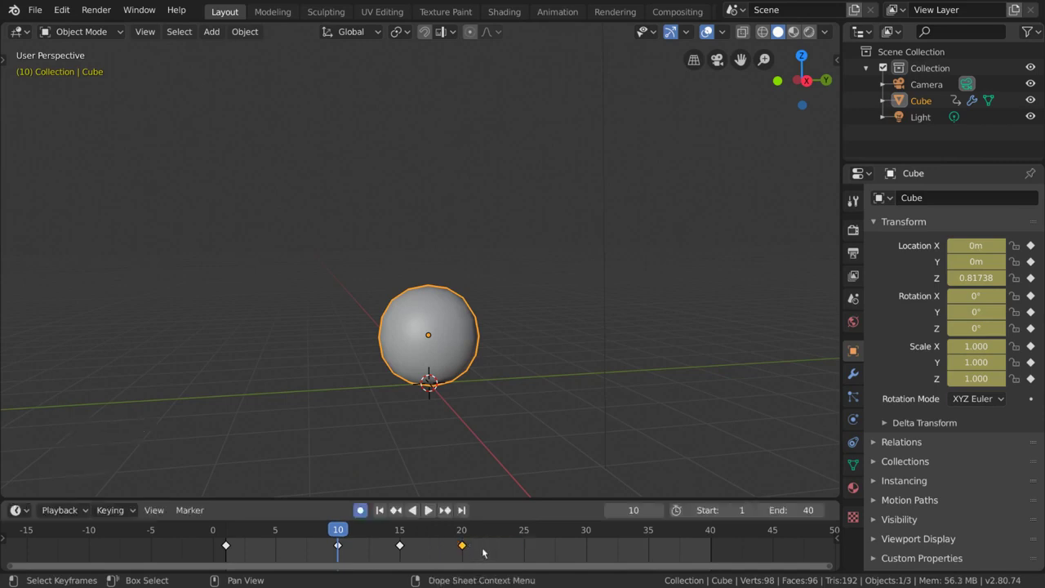
key(space)
scroll(down, 3)
middle_click(577, 318)
scroll(down, 3)
middle_click(590, 366)
middle_click(601, 368)
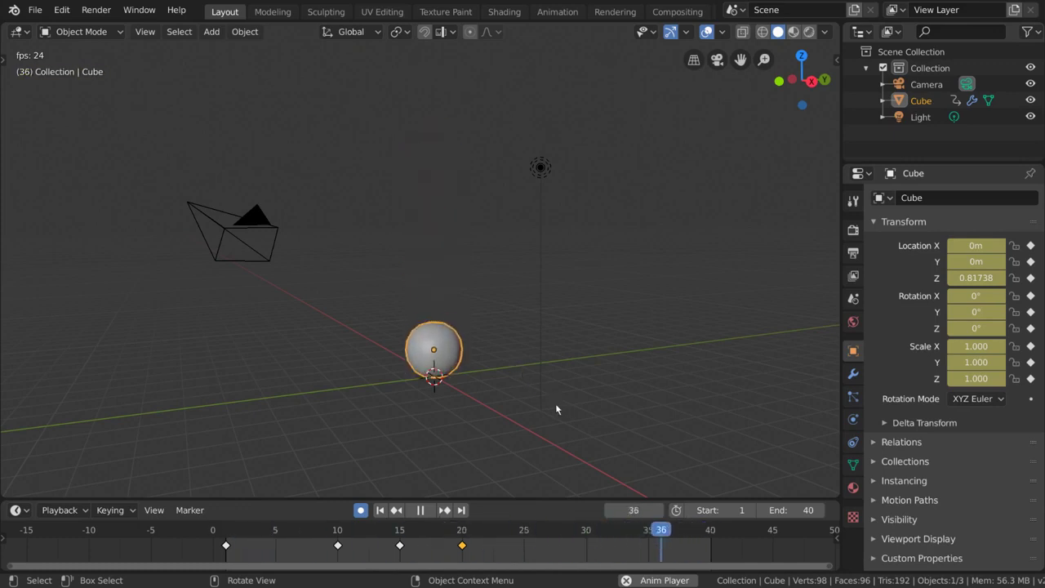
- Stop playback and select the ground-contact keyframes at frames 10 and 20
key(space)
click(407, 530)
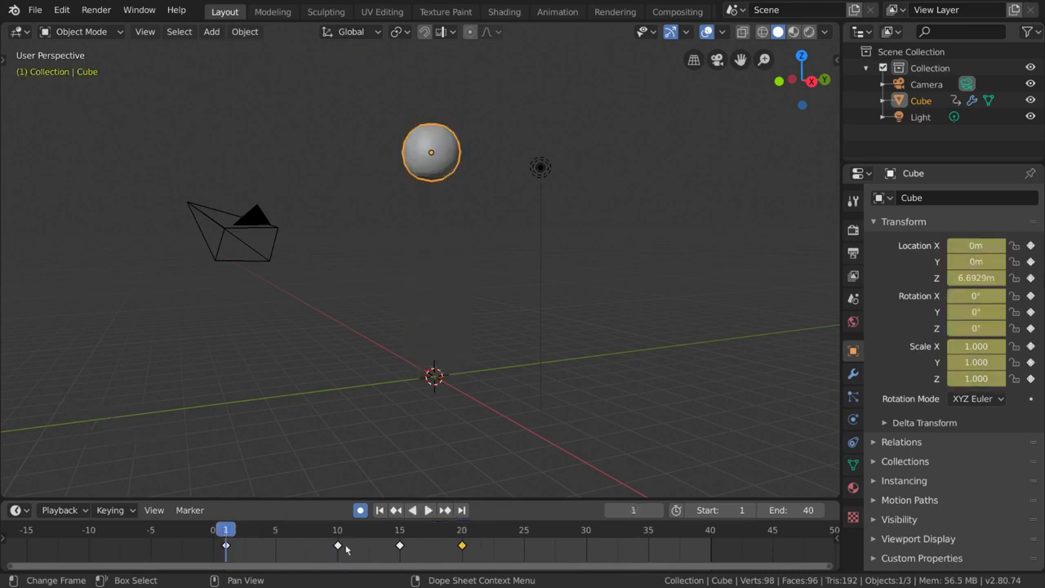
click(347, 548)
click(465, 546)
right_click(543, 545)
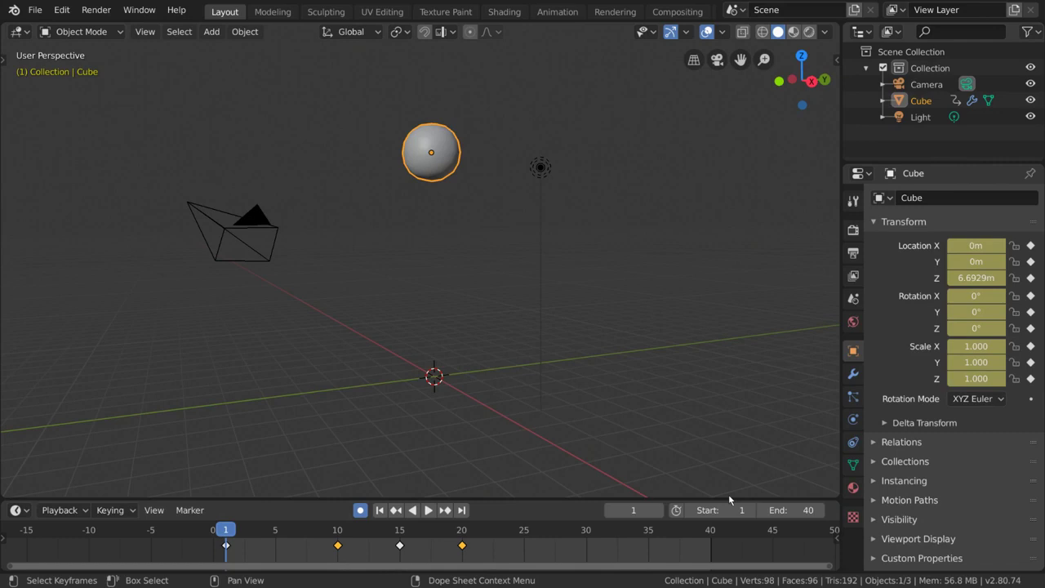
- Set the selected keyframes to Vector handles and play to check the sharper bounce
key(space)
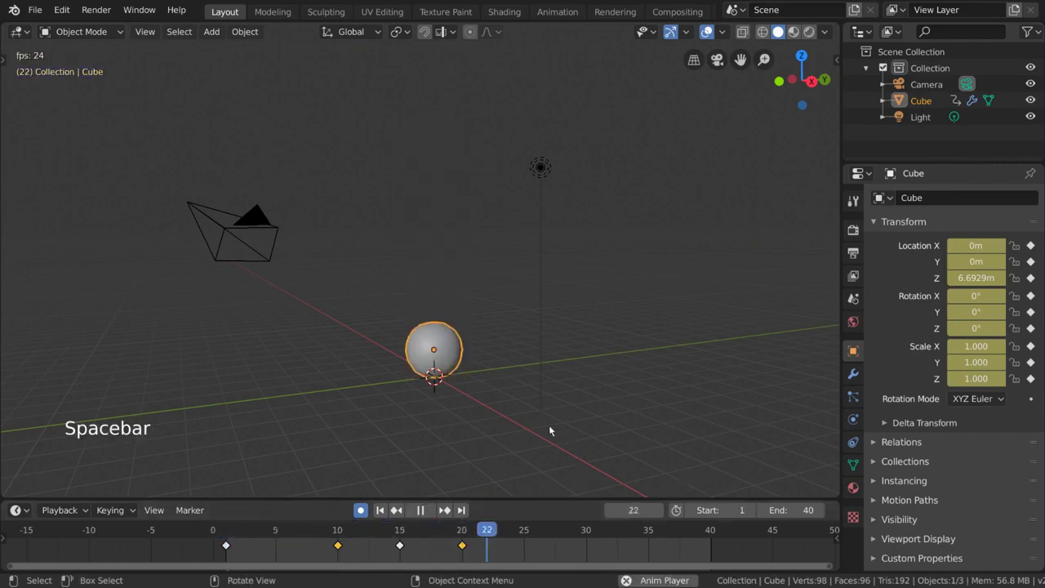
key(space)
key(v)
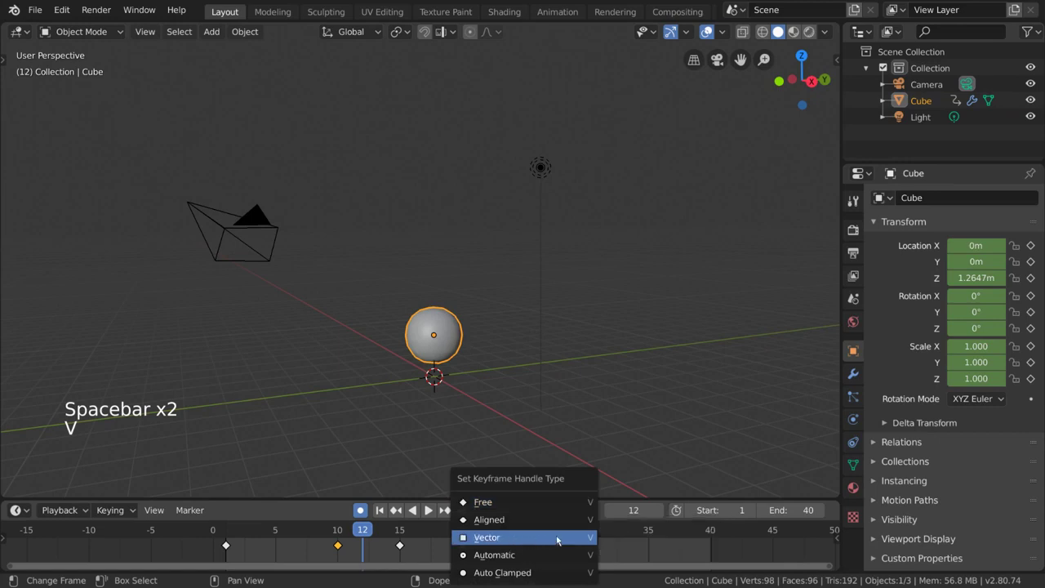
key(space)
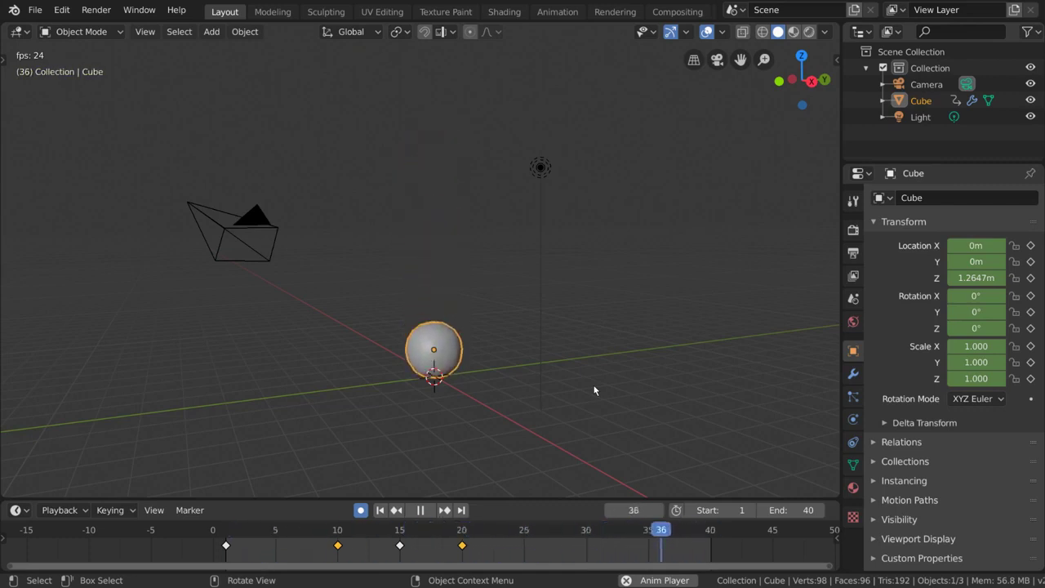
- Select all keyframes, scale them from frame 1 to double spacing toward frame 39, and play
middle_click(465, 549)
key(a)
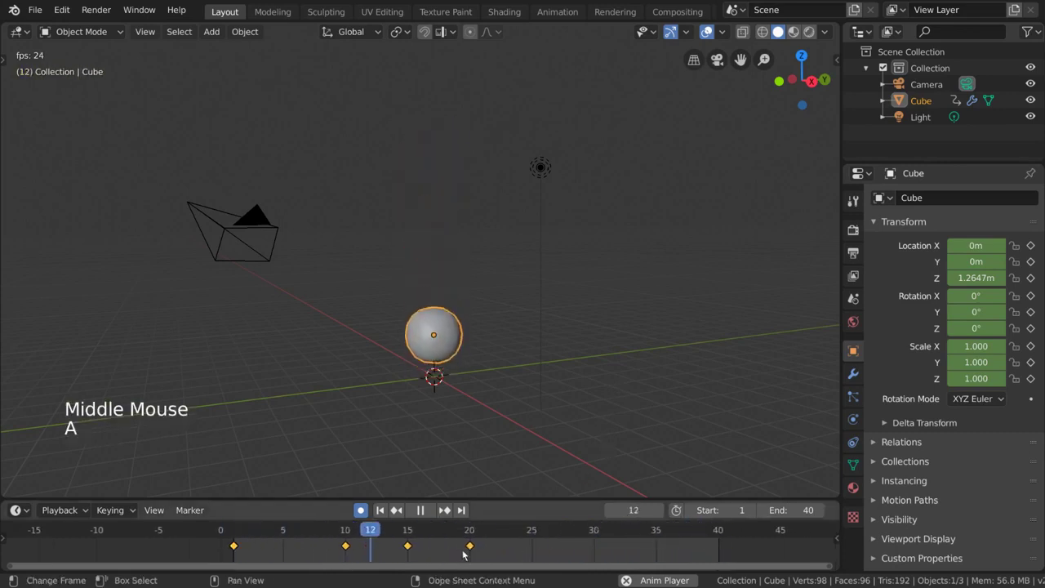
scroll(down, 3)
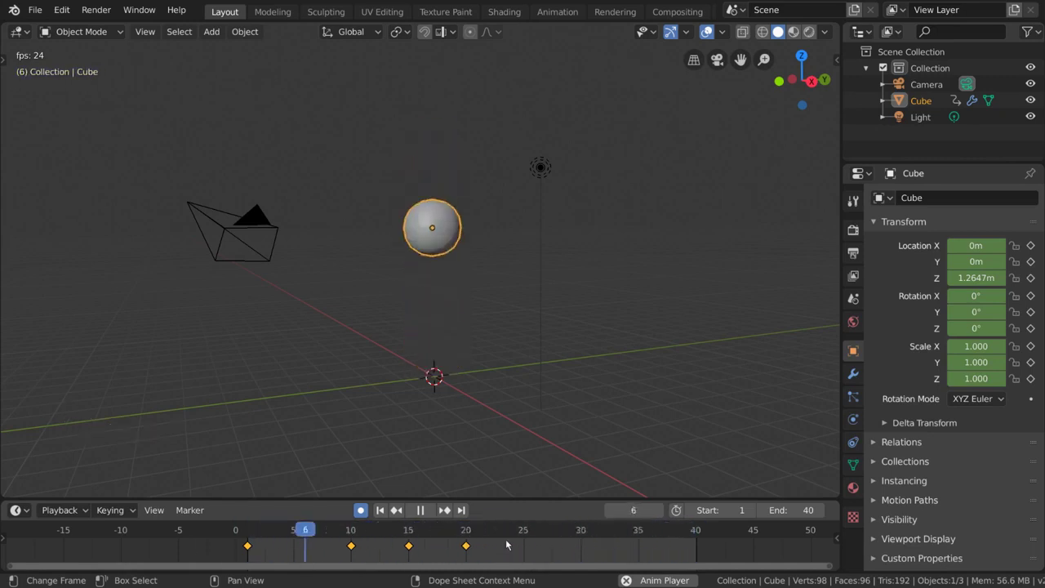
key(space)
click(459, 530)
click(353, 547)
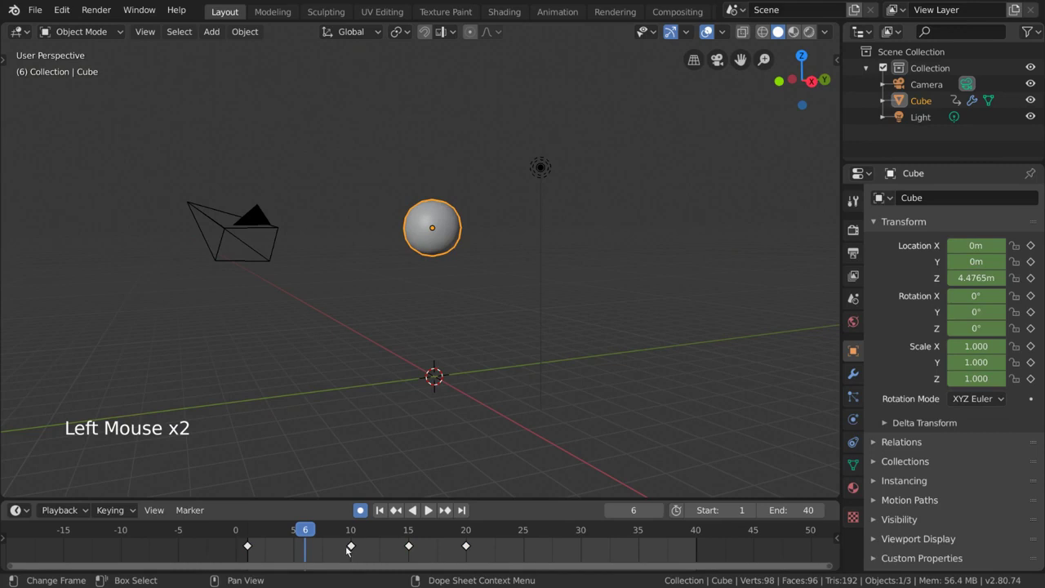
key(a)
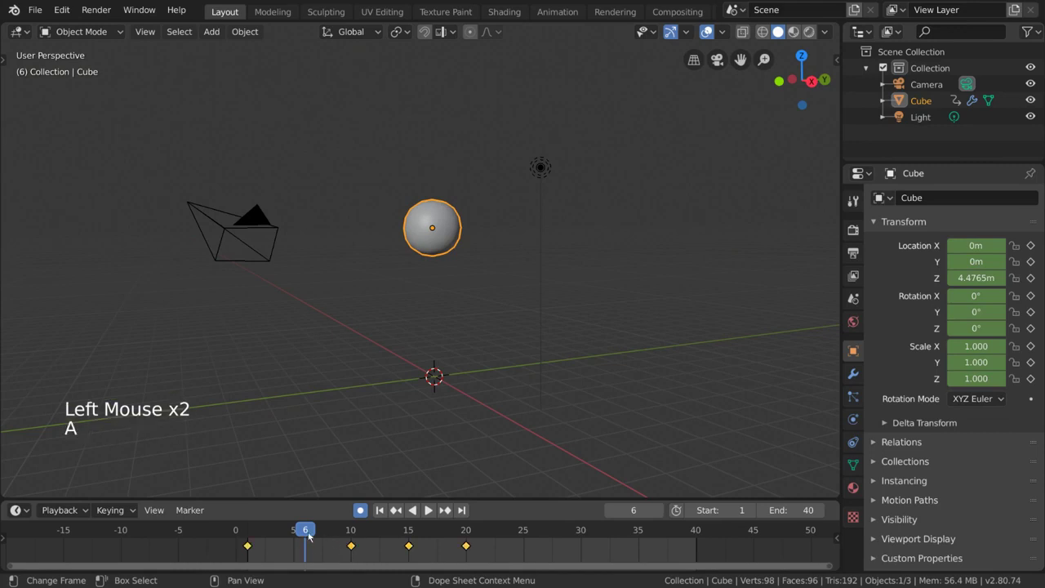
click(309, 528)
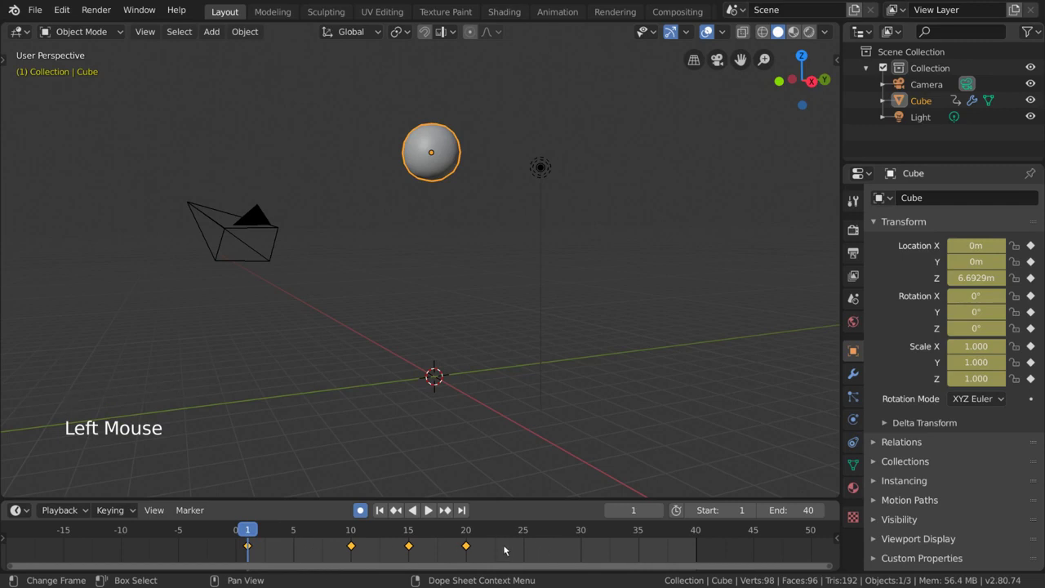
key(s)
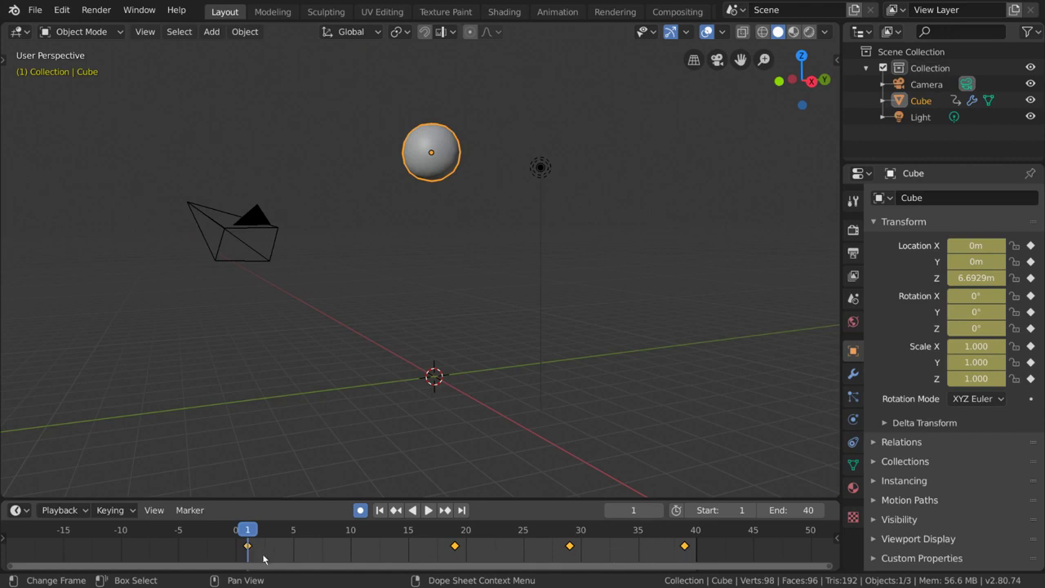
key(space)
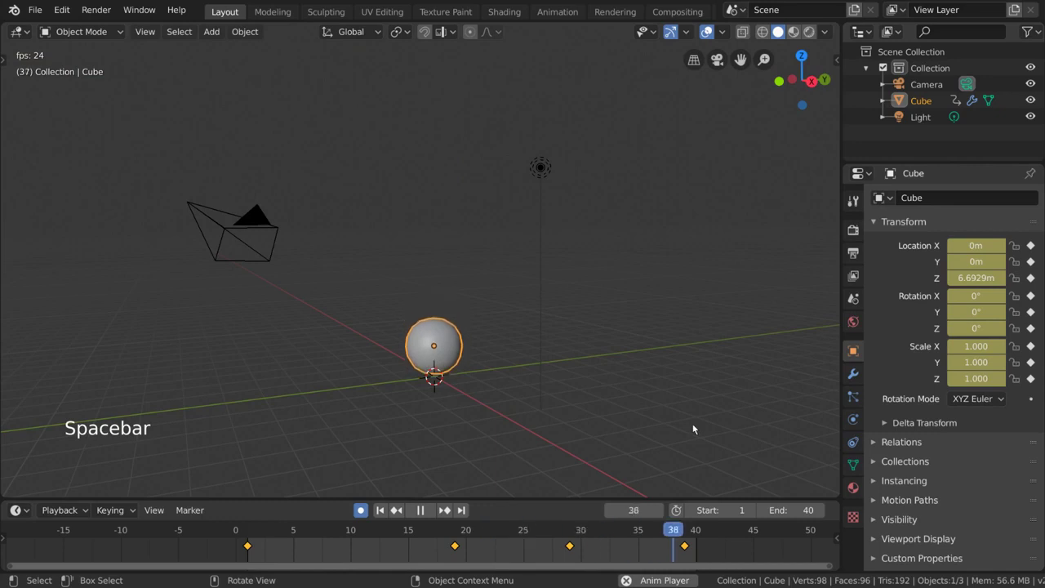
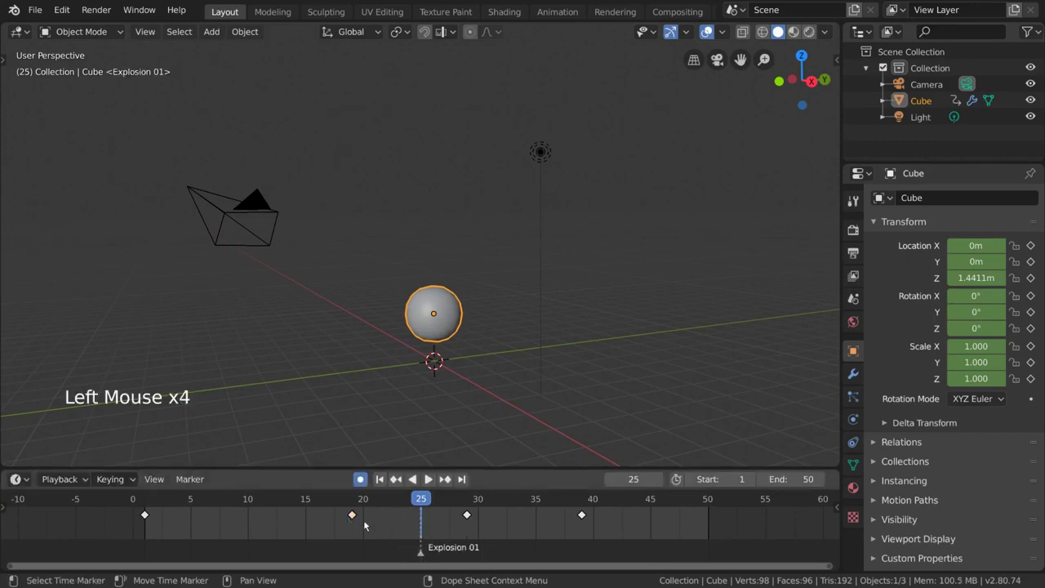
- Add a timeline marker at frame 36 and name it Explosion 02
click(361, 517)
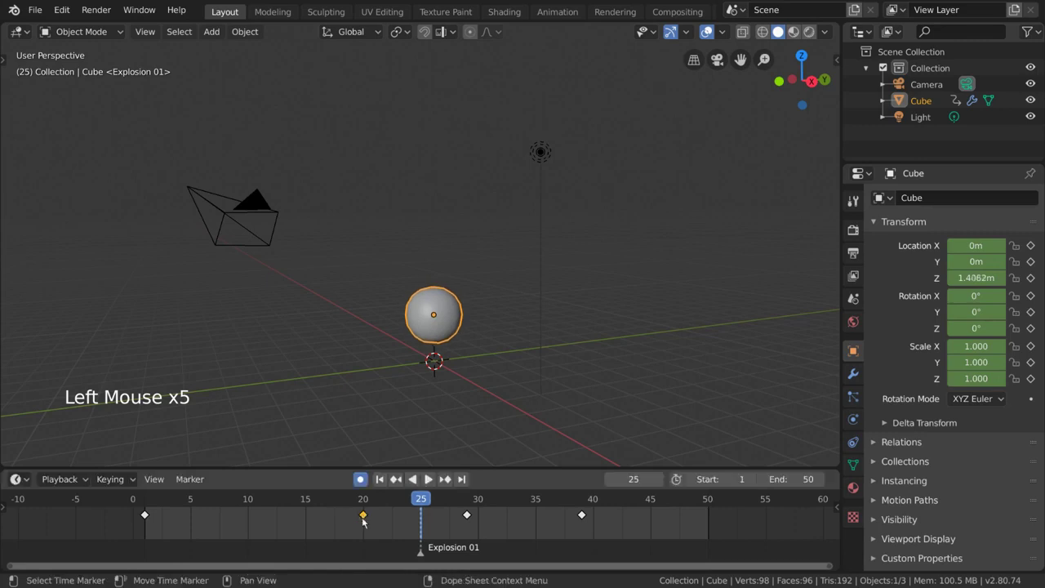
click(423, 558)
click(454, 498)
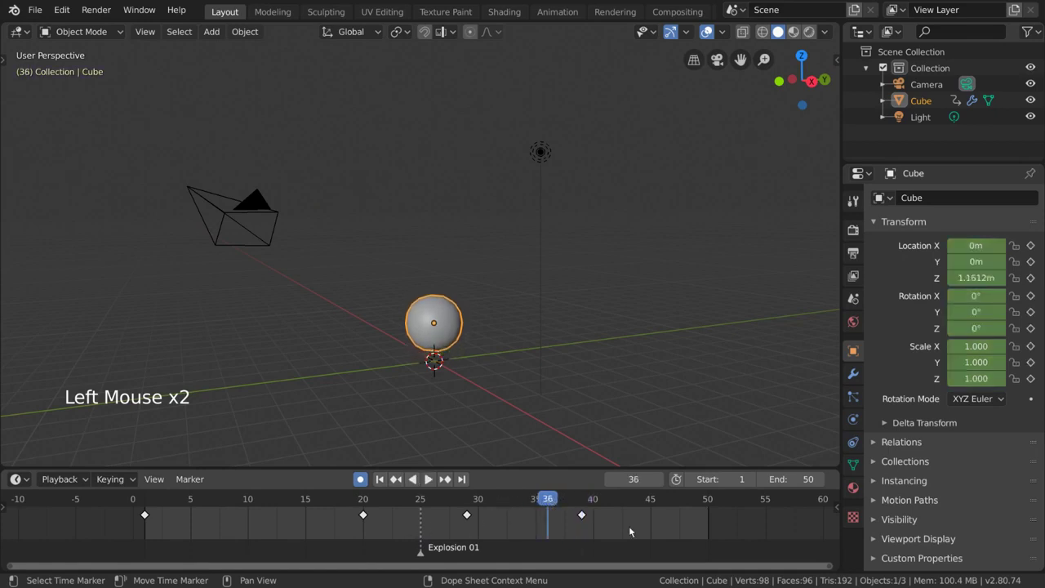
key(m)
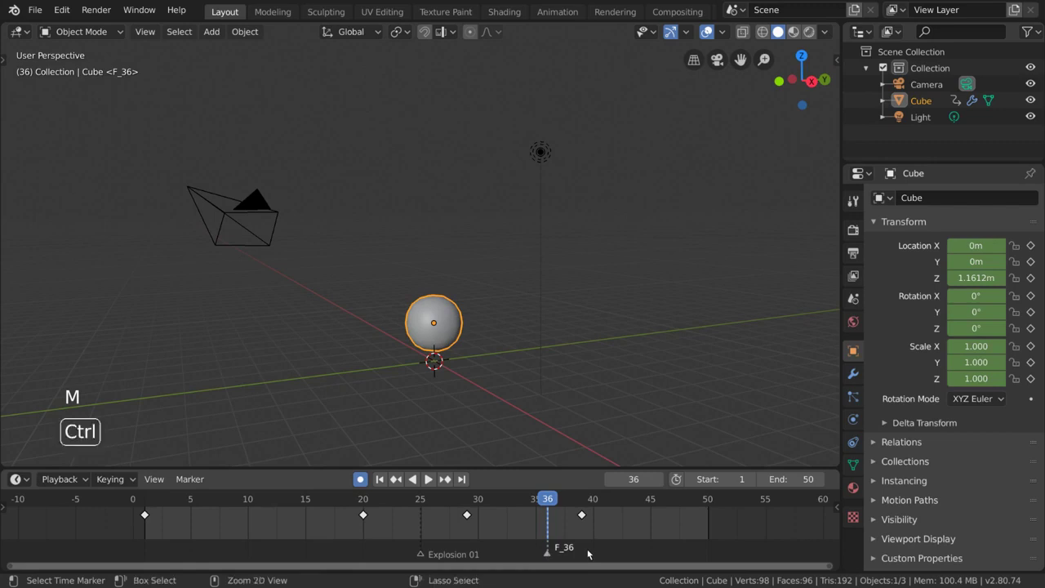
key(ctrl+m)
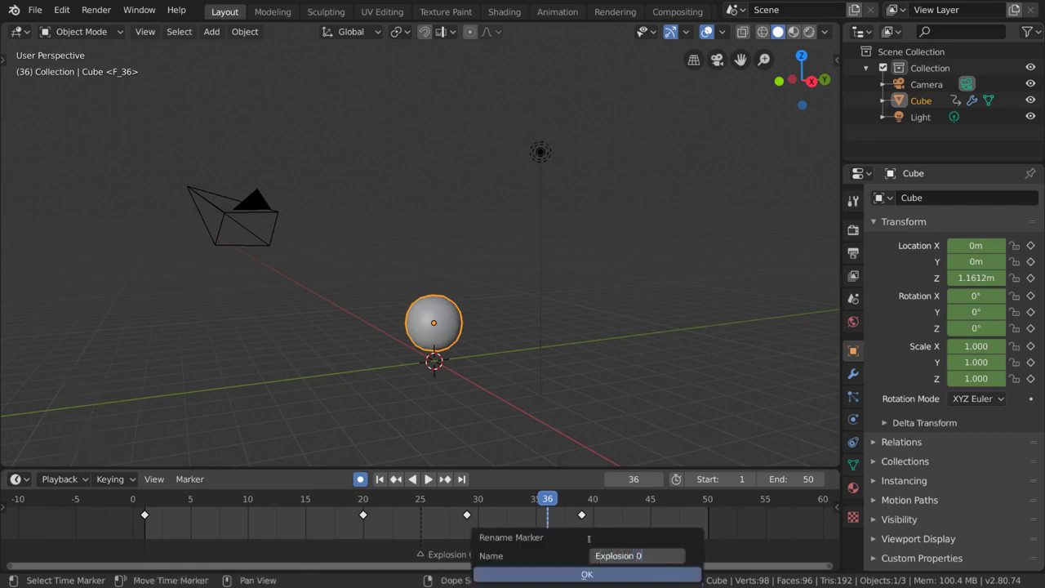
key(Return)
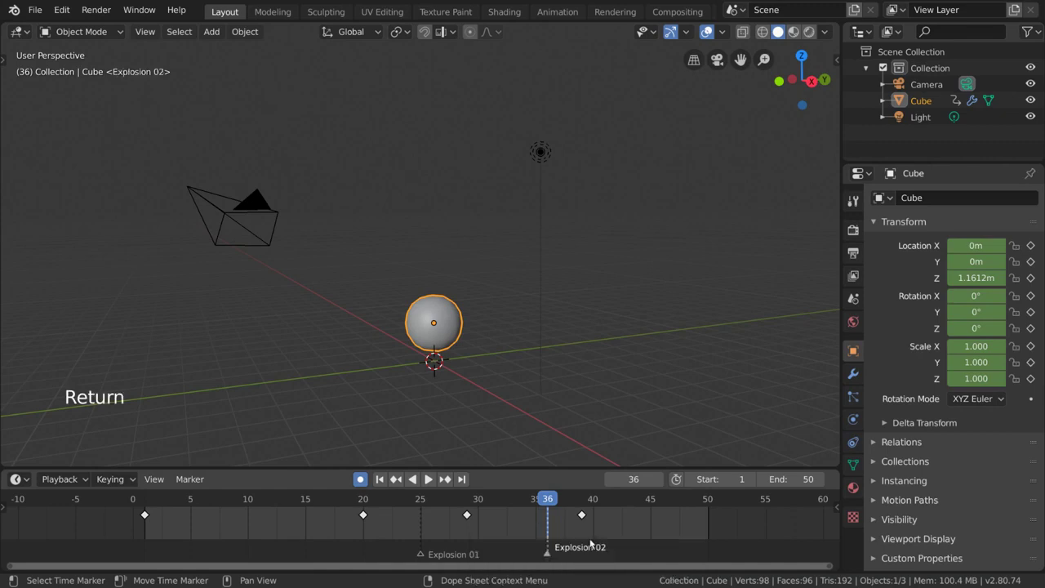
- Move the Explosion 02 marker later to about frame 43
middle_click(583, 551)
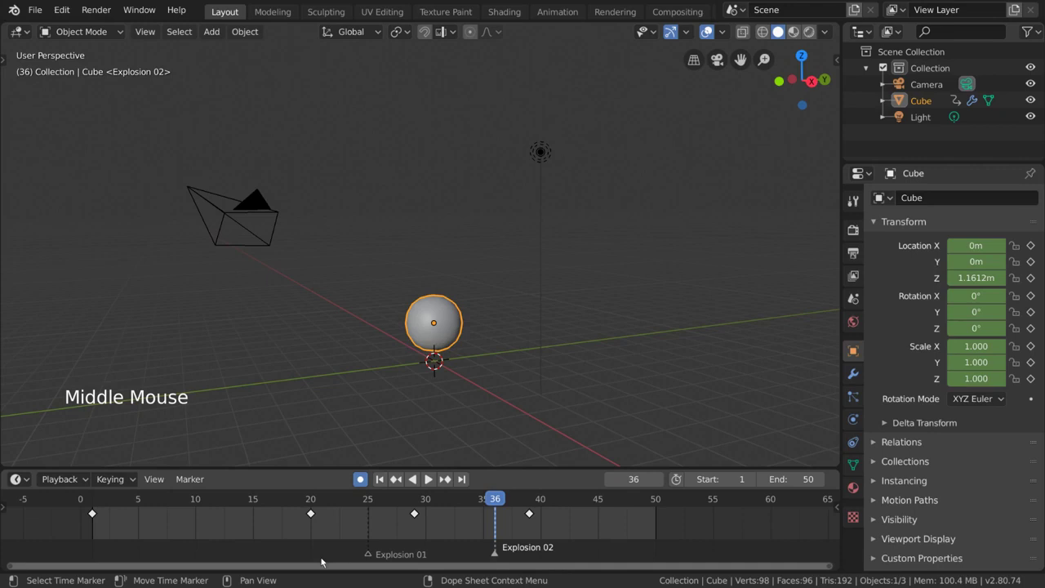
click(502, 555)
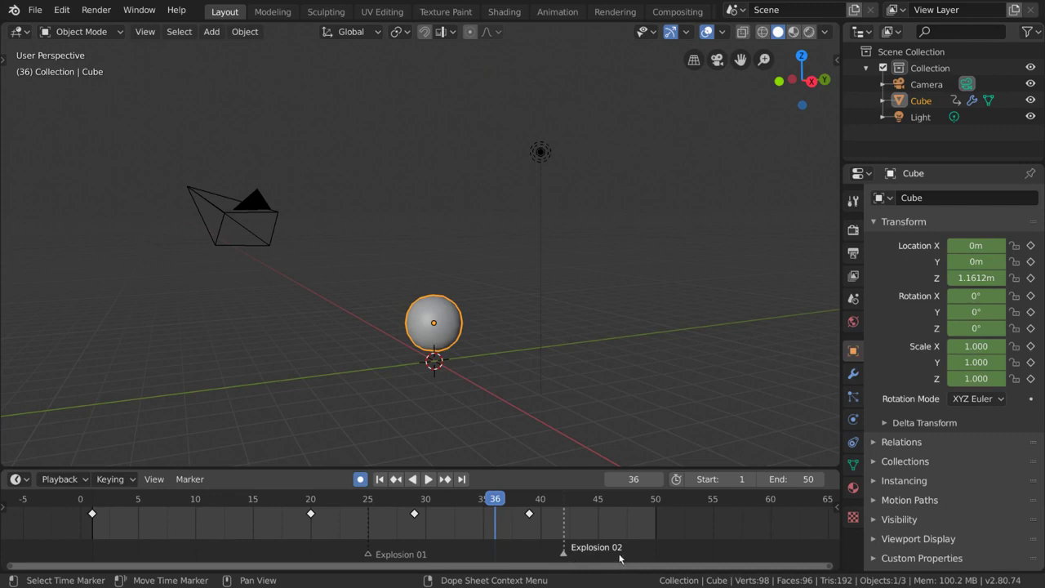
key(g)
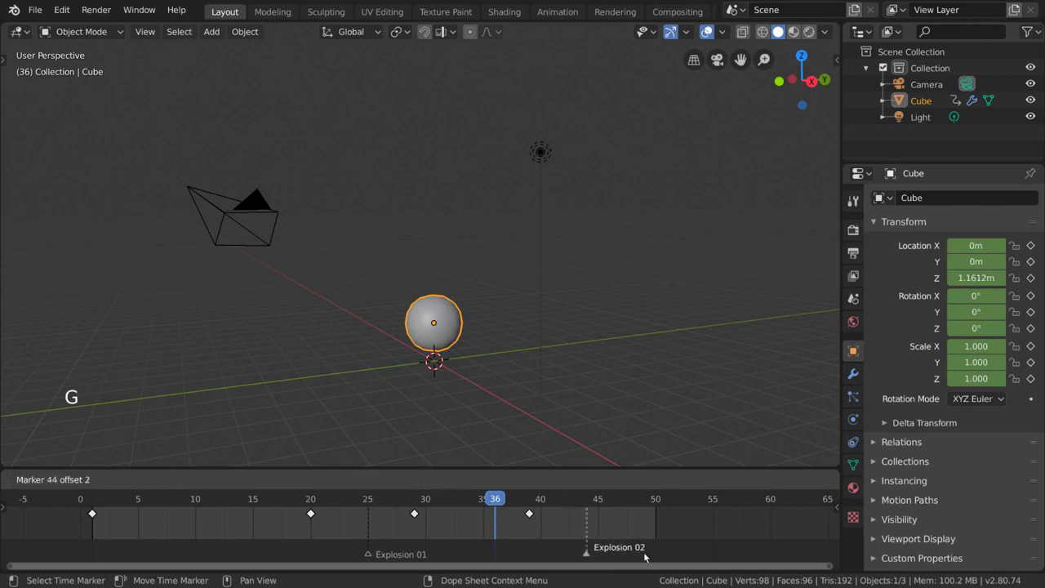
key(g)
key(g)
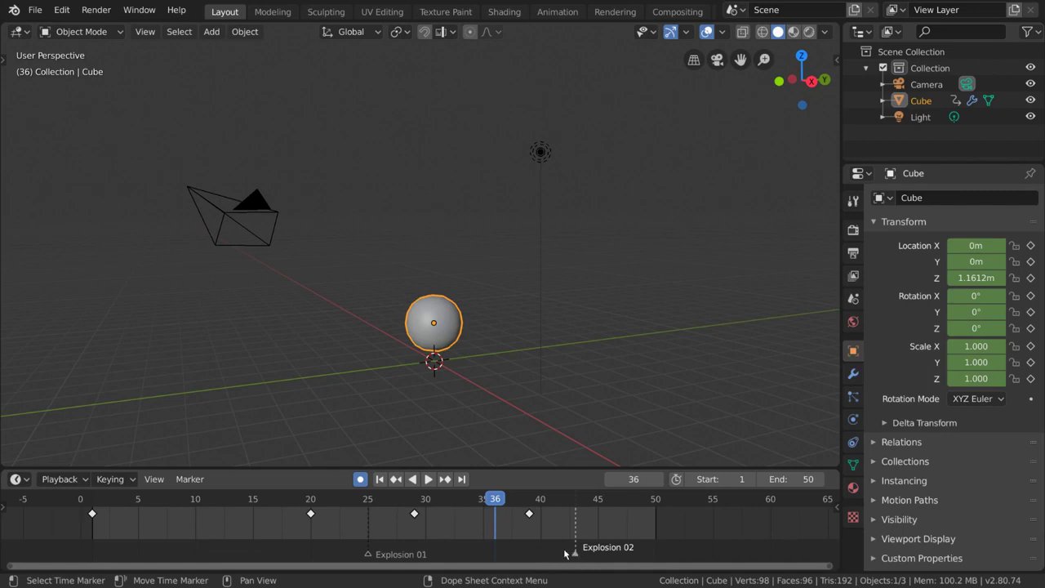
click(207, 480)
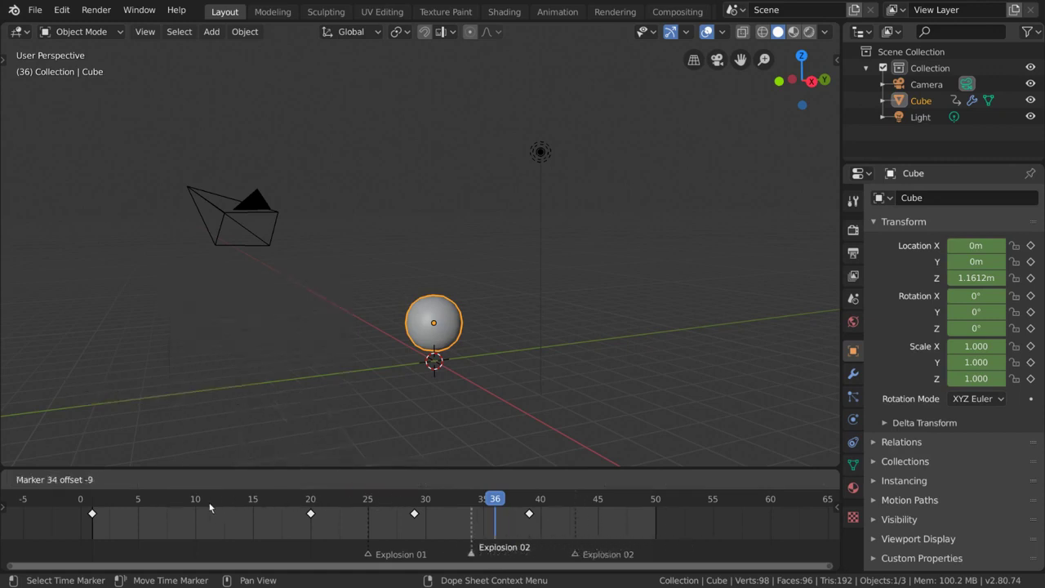
key(shift+d)
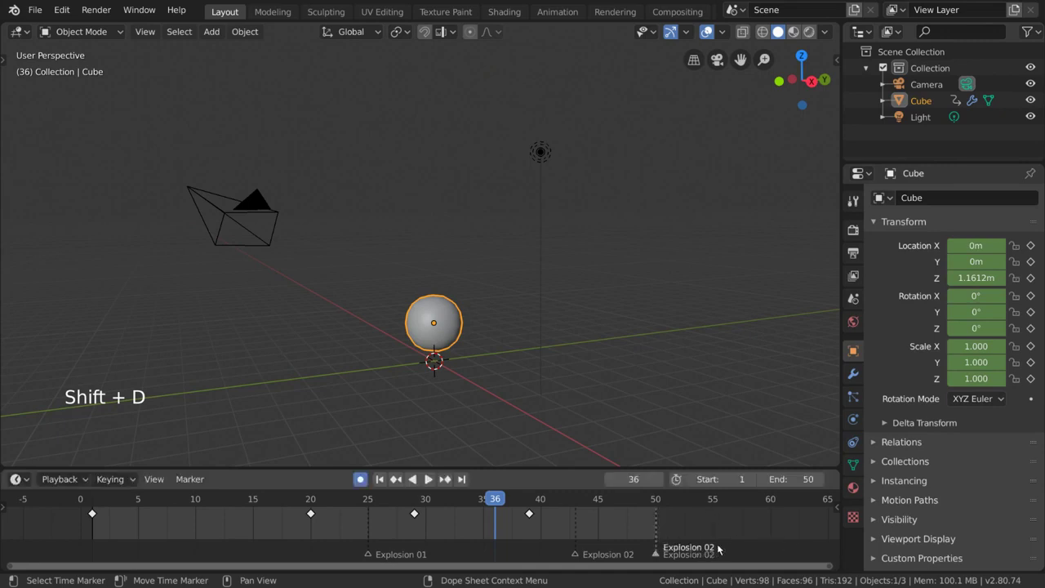
key(g)
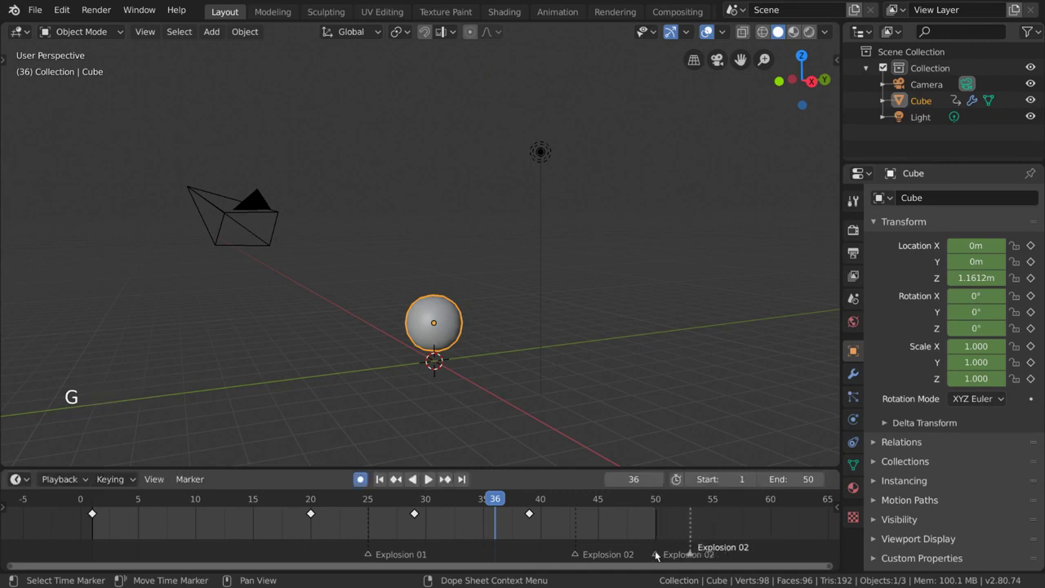
click(661, 555)
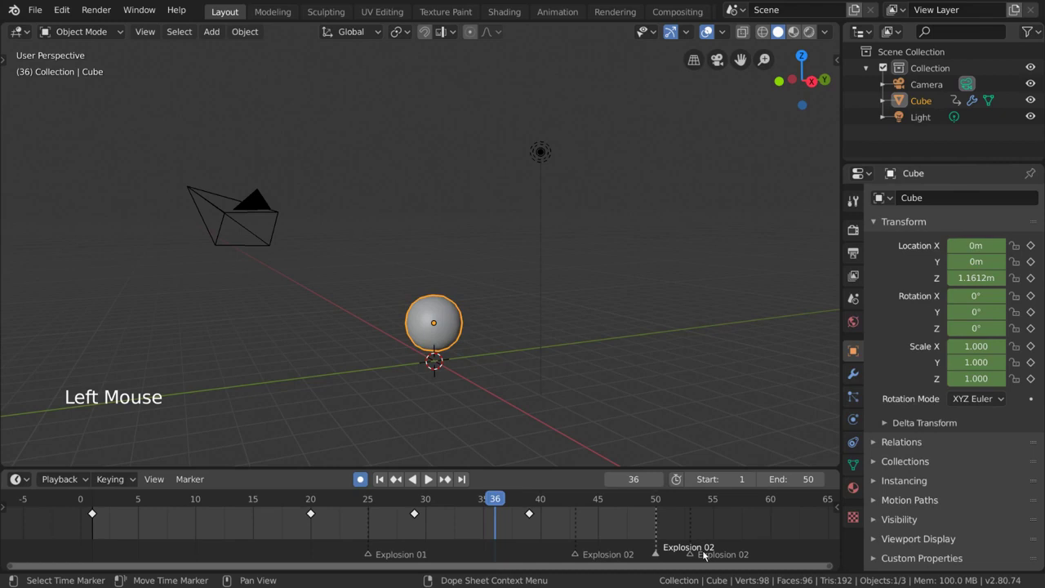
key(Delete)
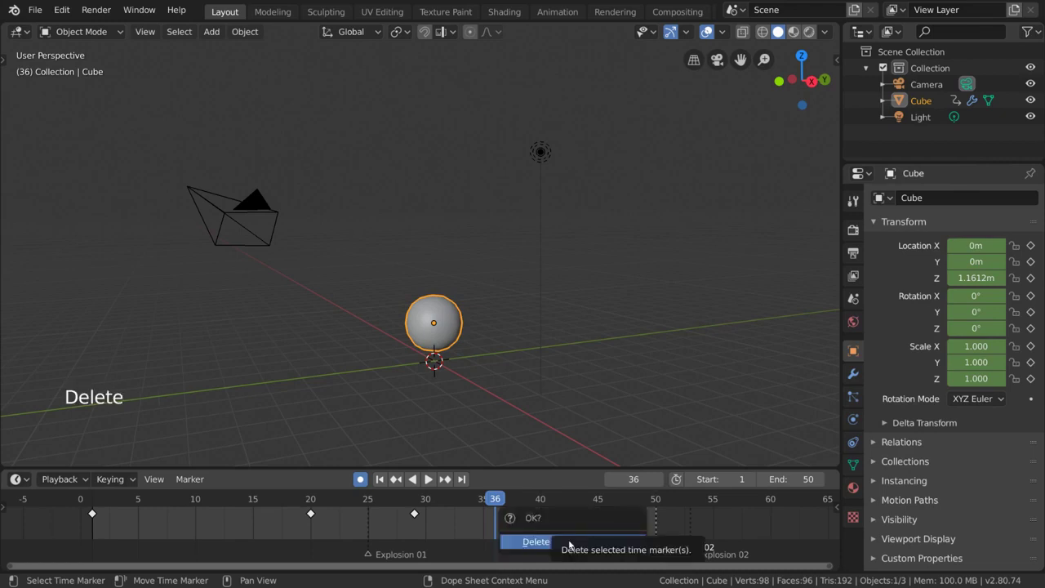
click(696, 554)
key(x)
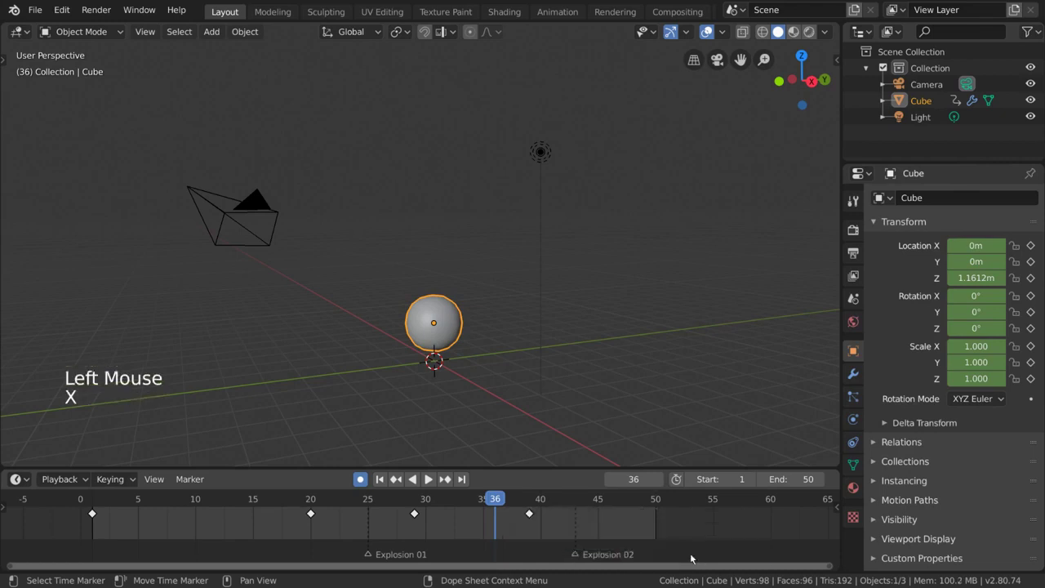
click(578, 557)
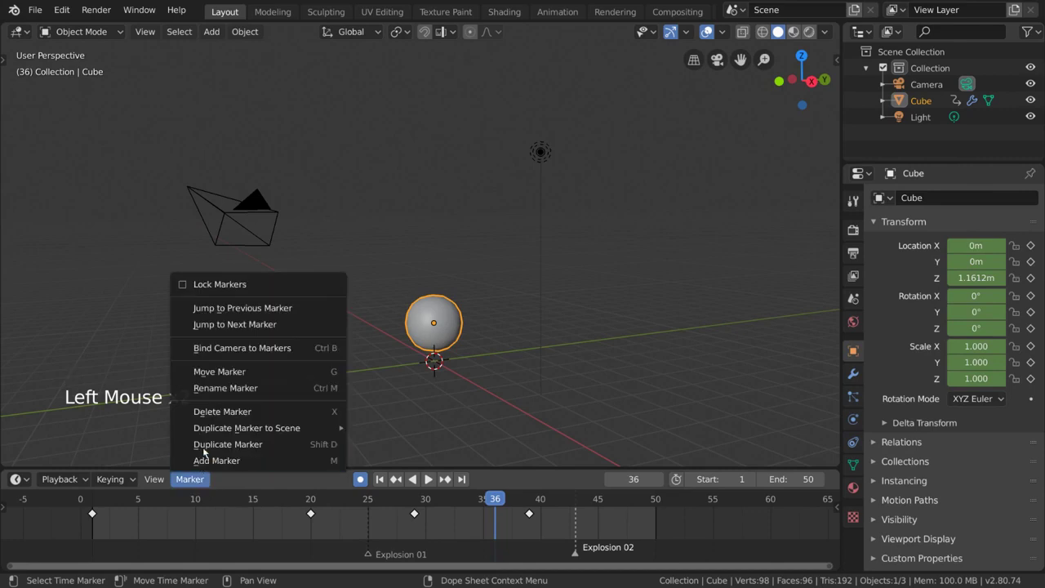
- Delete the Explosion 02 marker, leaving Explosion 01 at frame 25
click(286, 411)
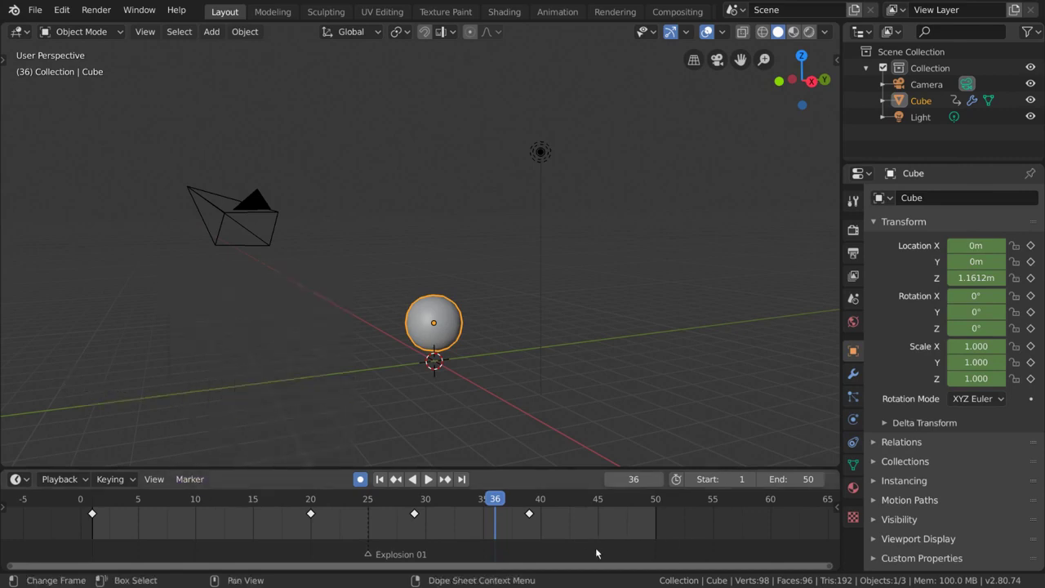
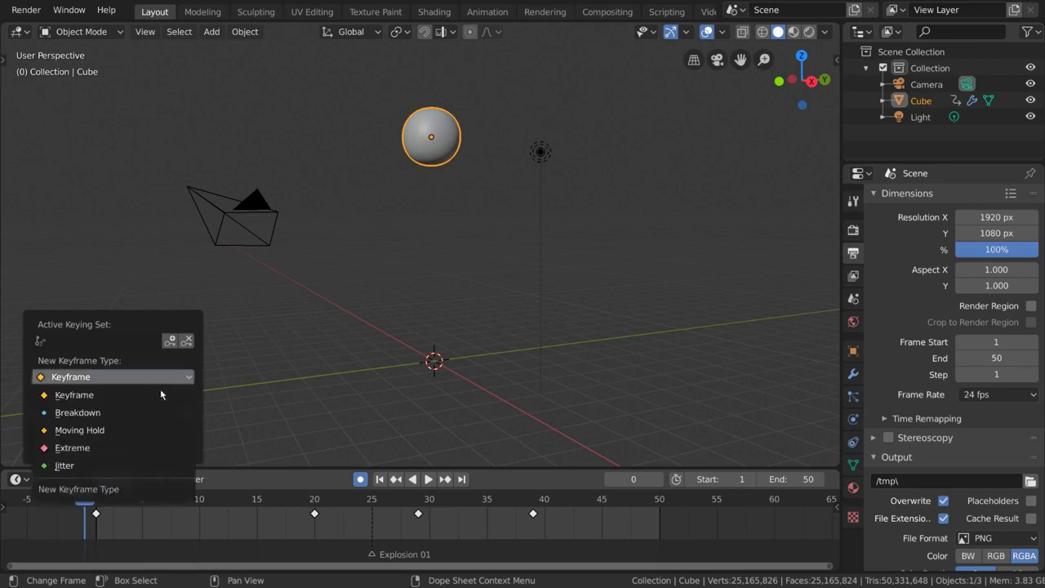
- Choose Breakdown as the New Keyframe Type and insert a keyframe for the sphere at frame 6
click(119, 495)
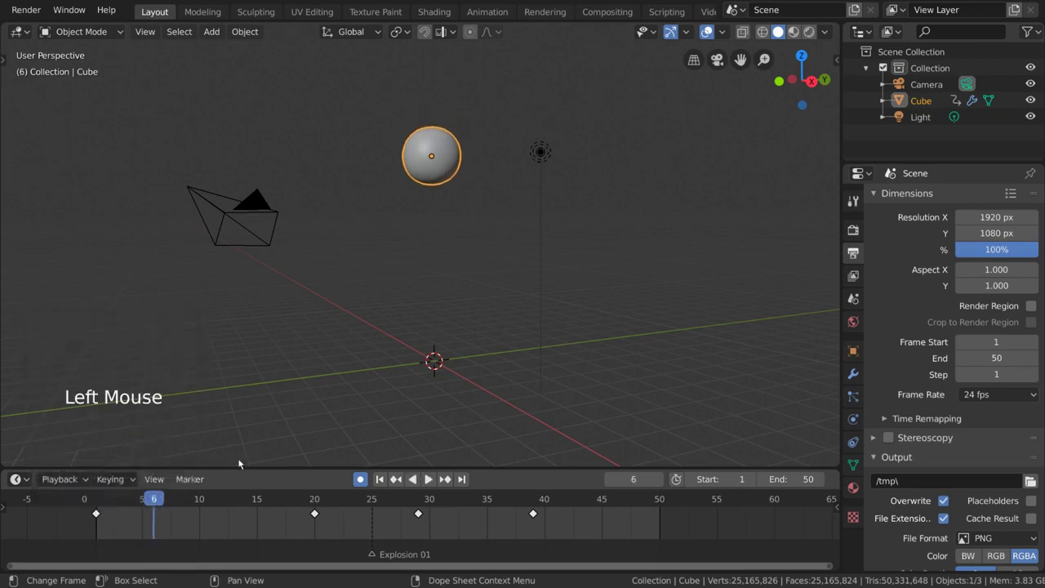
key(g)
click(213, 498)
click(213, 498)
- Adjust the new keyframe's type from the timeline context menu and the Keying options
click(156, 485)
click(158, 513)
right_click(261, 520)
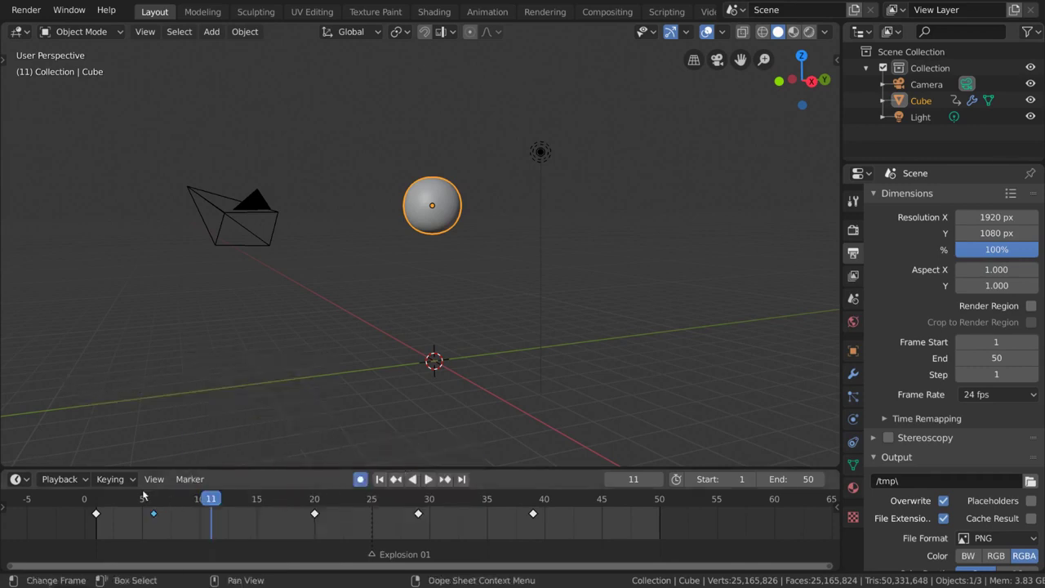
click(131, 479)
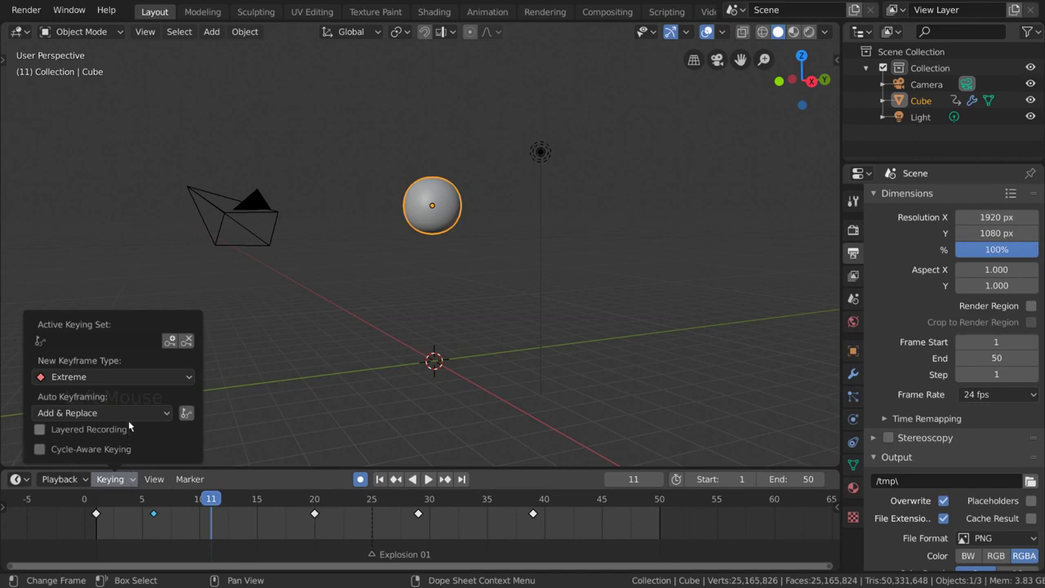